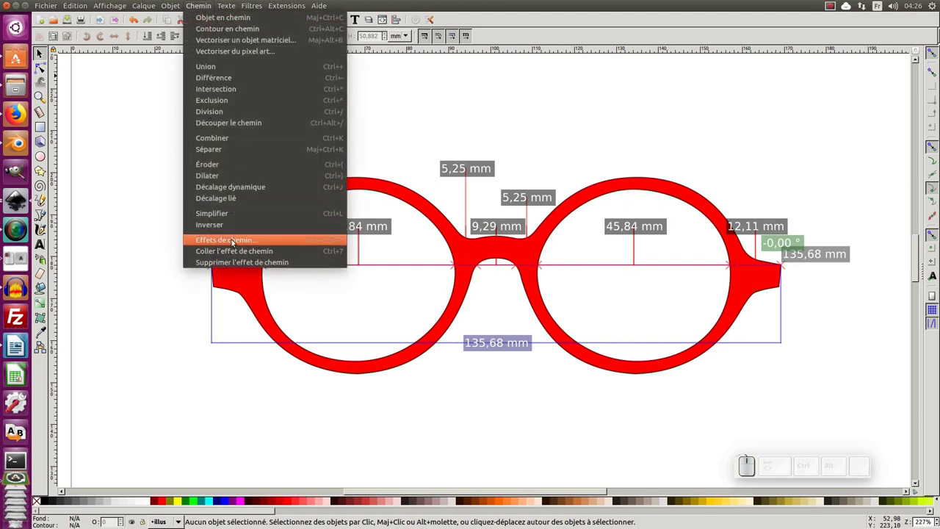
Dismiss the Chemin menu, zoom out and select the grouped glasses drawing for a bitmap copy.
{"action": "left_click", "coordinate": [464, 139]}
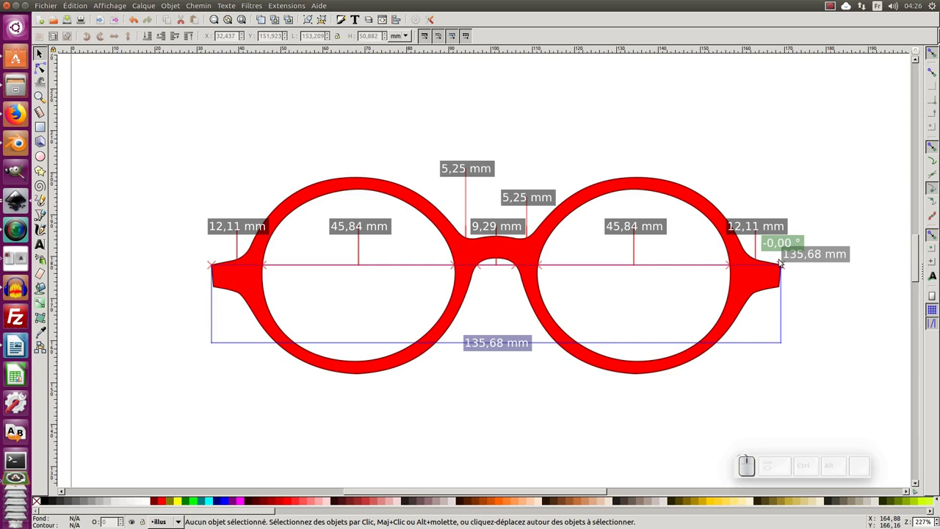
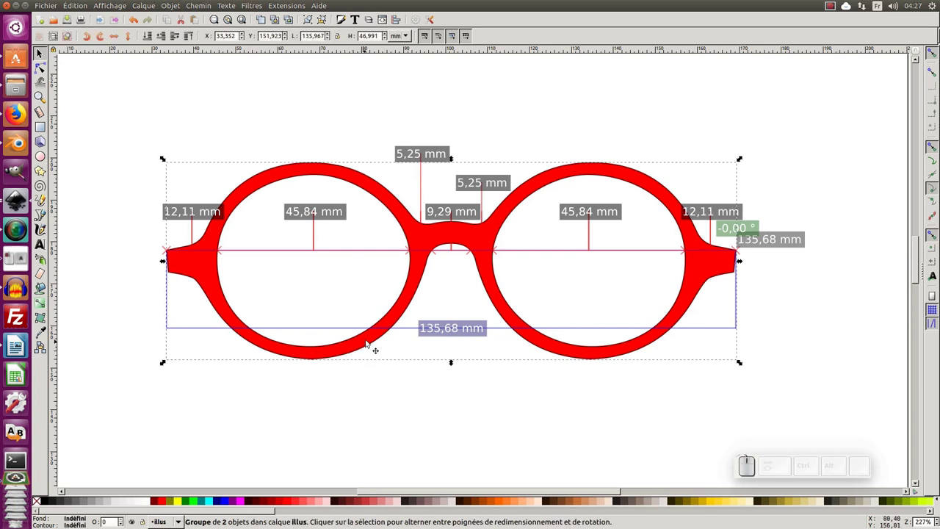
{"action": "key", "text": "Return"}
{"action": "left_click", "coordinate": [367, 341]}
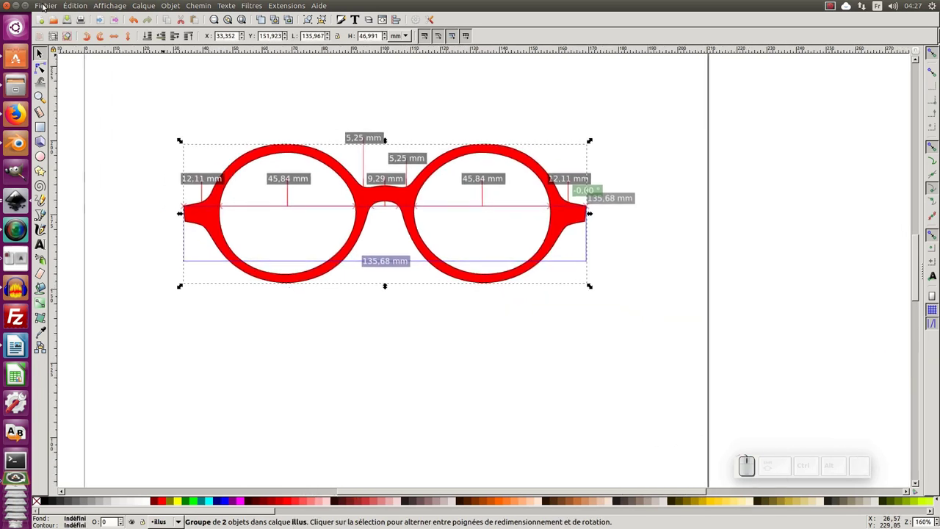
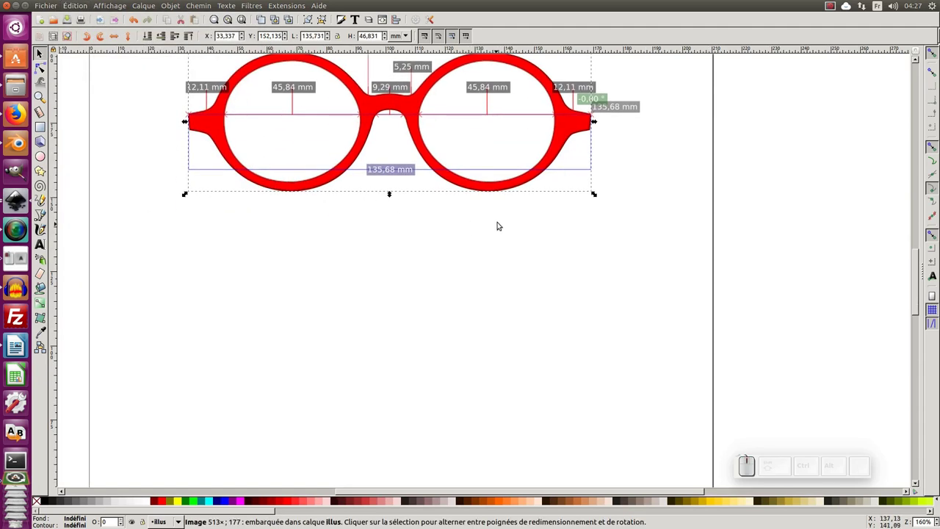
Drag the bitmap copy below the original, show the Layers dialog and start renaming illus.
{"action": "left_click", "coordinate": [593, 123]}
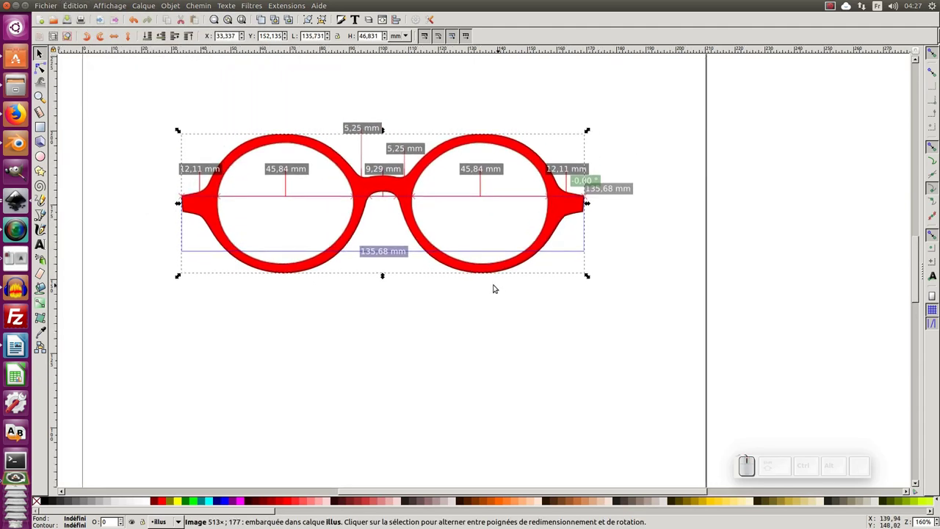
{"action": "left_click_drag", "start_coordinate": [482, 270], "coordinate": [479, 435]}
{"action": "left_click", "coordinate": [481, 432]}
{"action": "left_click", "coordinate": [508, 212]}
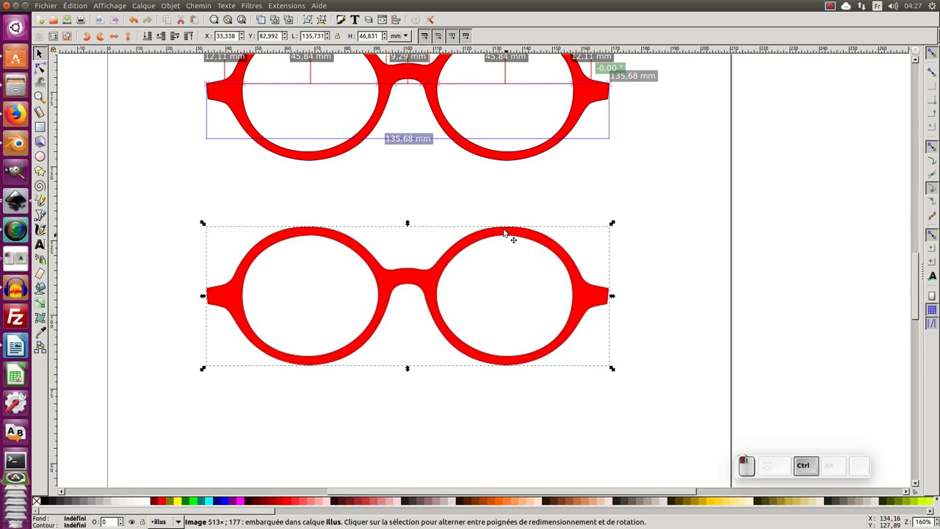
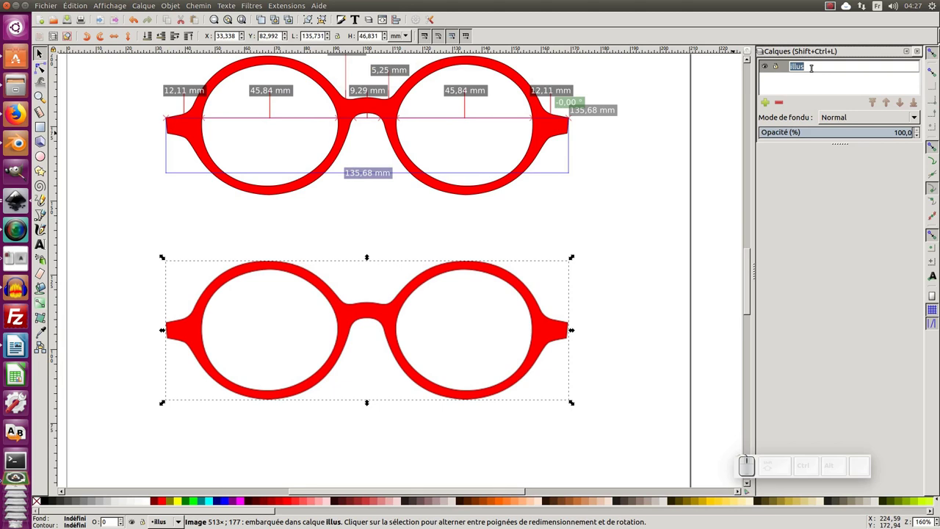
Finish typing the layer name 'modele' and confirm it.
{"action": "key", "text": "l"}
{"action": "key", "text": "BackSpace"}
{"action": "key", "text": "BackSpace"}
{"action": "key", "text": "Return"}
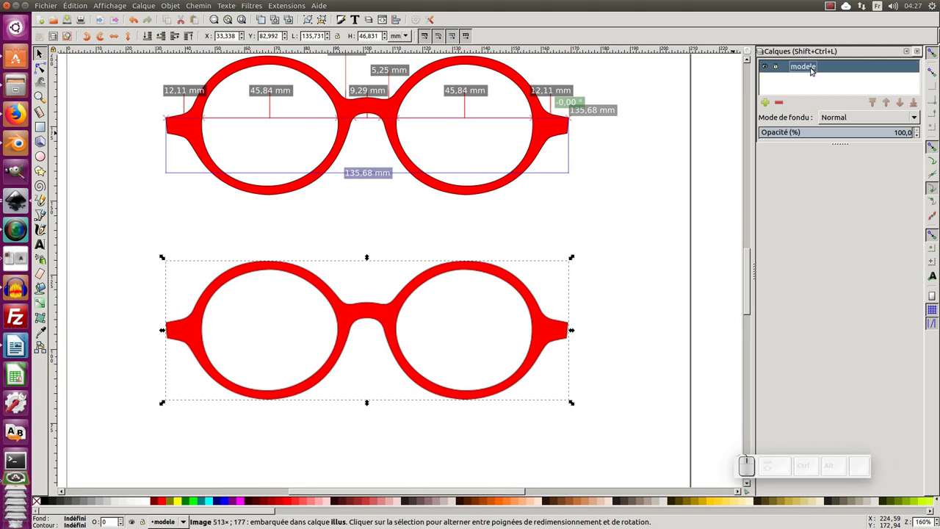
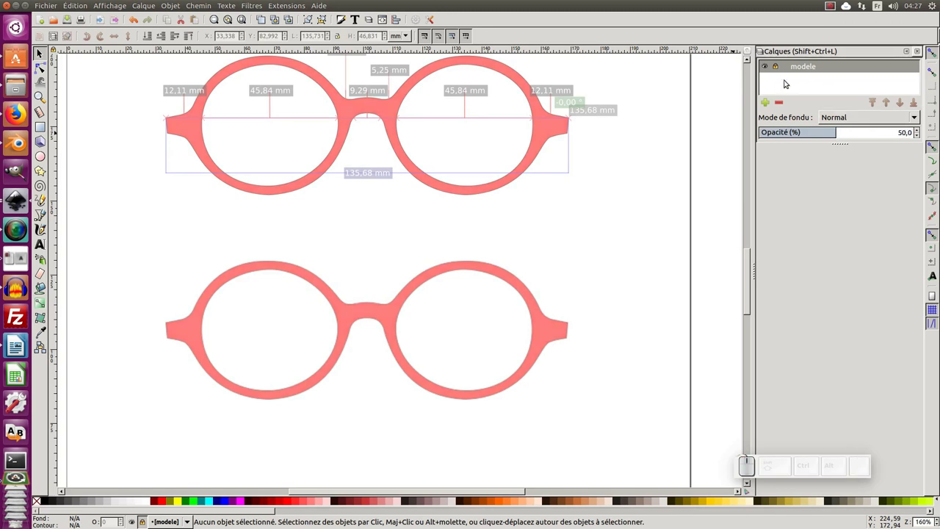
Add a new layer named 'illus' above the modele layer.
{"action": "left_click", "coordinate": [770, 105]}
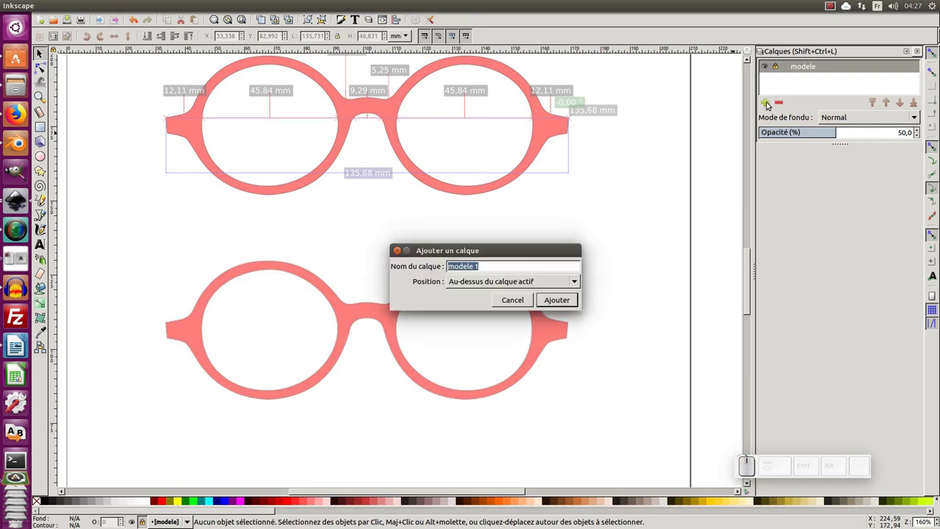
{"action": "key", "text": "i"}
{"action": "key", "text": "l"}
{"action": "key", "text": "s"}
{"action": "key", "text": "Return"}
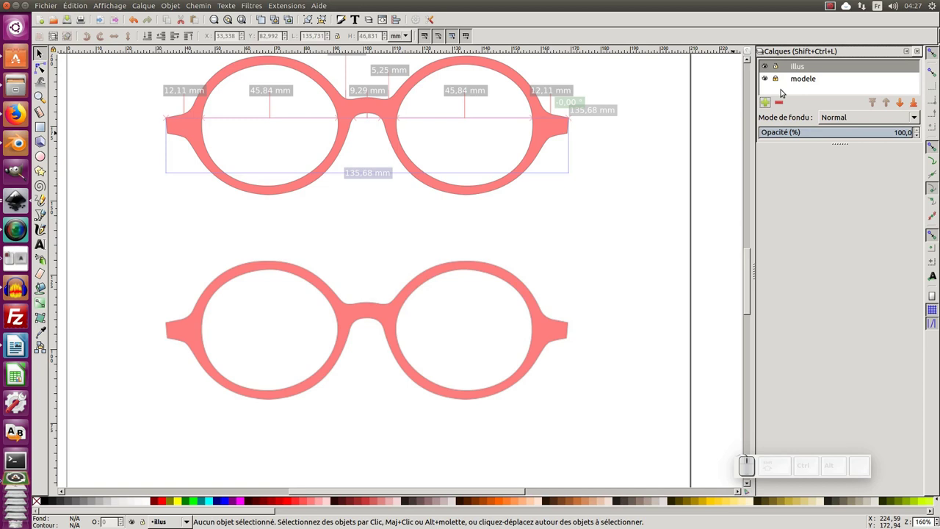
Zoom in on the lower glasses template image.
{"action": "left_click", "coordinate": [806, 79]}
{"action": "left_click", "coordinate": [819, 67]}
{"action": "left_click", "coordinate": [420, 297]}
{"action": "left_click", "coordinate": [484, 252]}
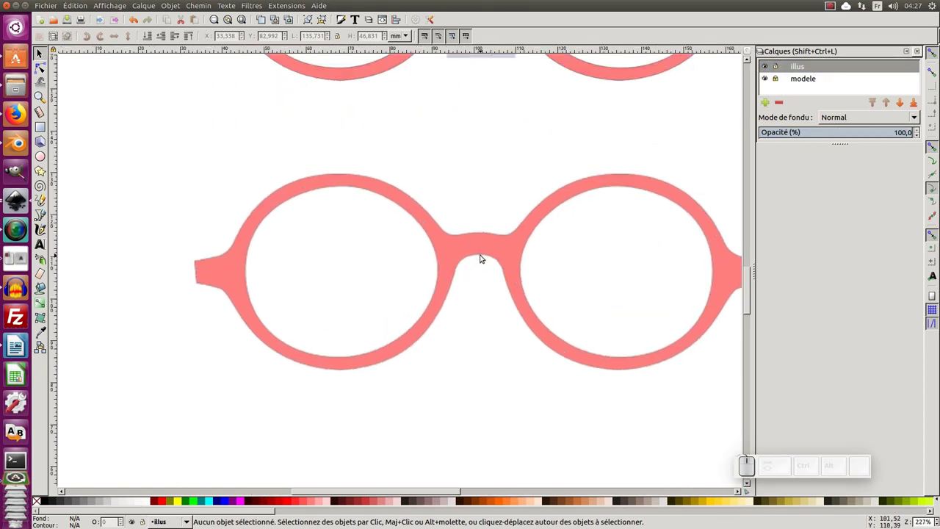
Pan and zoom to centre the glasses template before drawing the lens circle.
{"action": "middle_click", "coordinate": [482, 263]}
{"action": "middle_click", "coordinate": [482, 264]}
{"action": "key", "text": "KP_Subtract"}
{"action": "middle_click", "coordinate": [270, 226]}
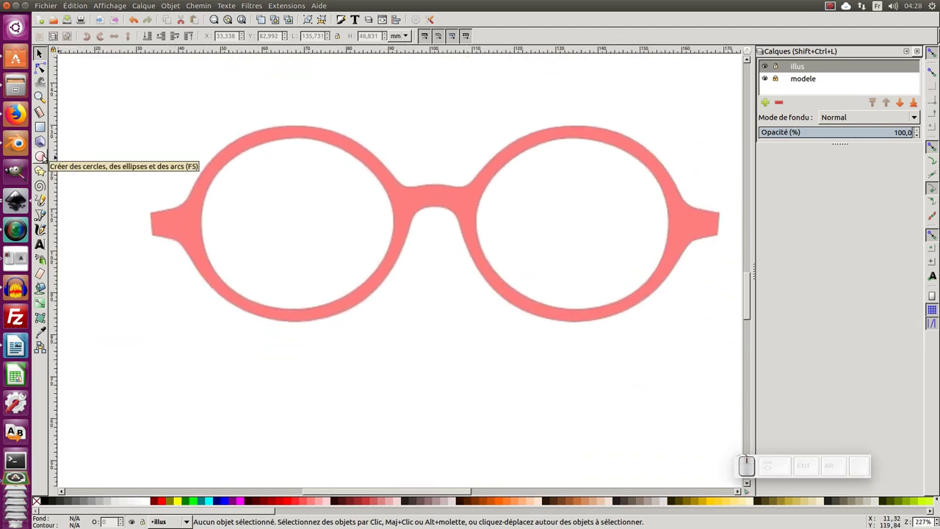
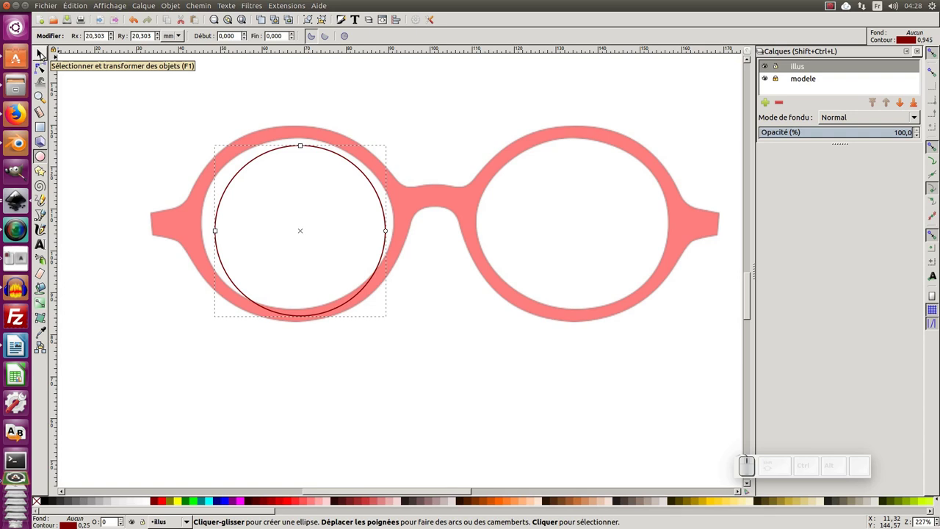
Resize and widen the circle into an ellipse fitting the left lens opening, zooming in on it.
{"action": "key", "text": "F1"}
{"action": "left_click_drag", "start_coordinate": [282, 152], "coordinate": [409, 246]}
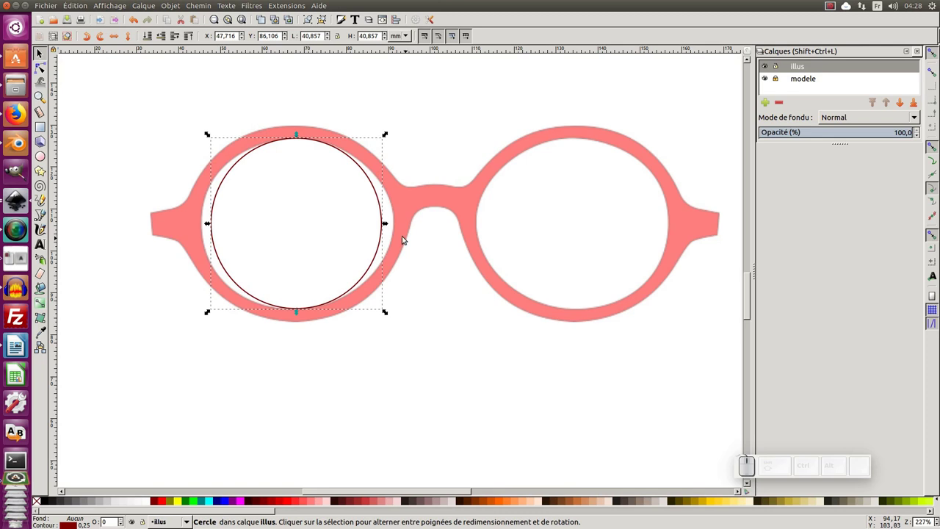
{"action": "left_click_drag", "start_coordinate": [390, 227], "coordinate": [336, 268]}
{"action": "middle_click", "coordinate": [325, 261]}
{"action": "middle_click", "coordinate": [328, 254]}
{"action": "left_click", "coordinate": [327, 253]}
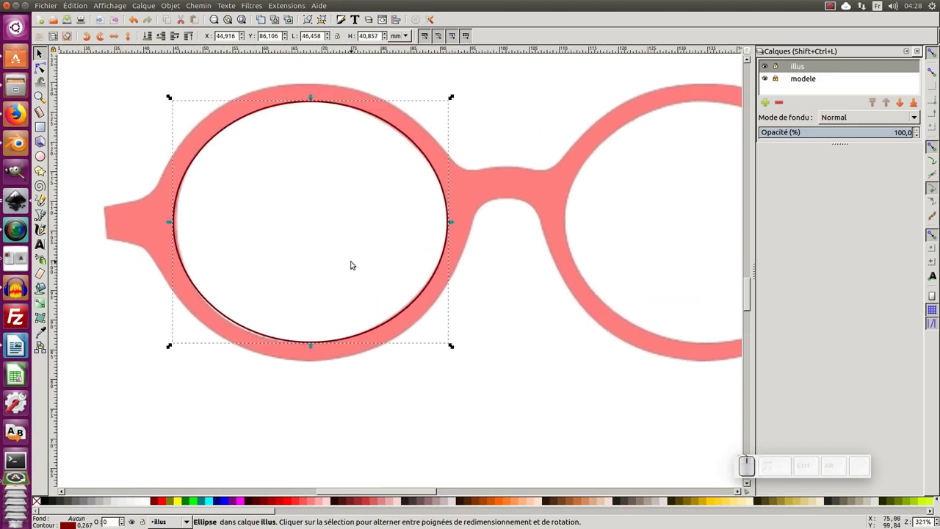
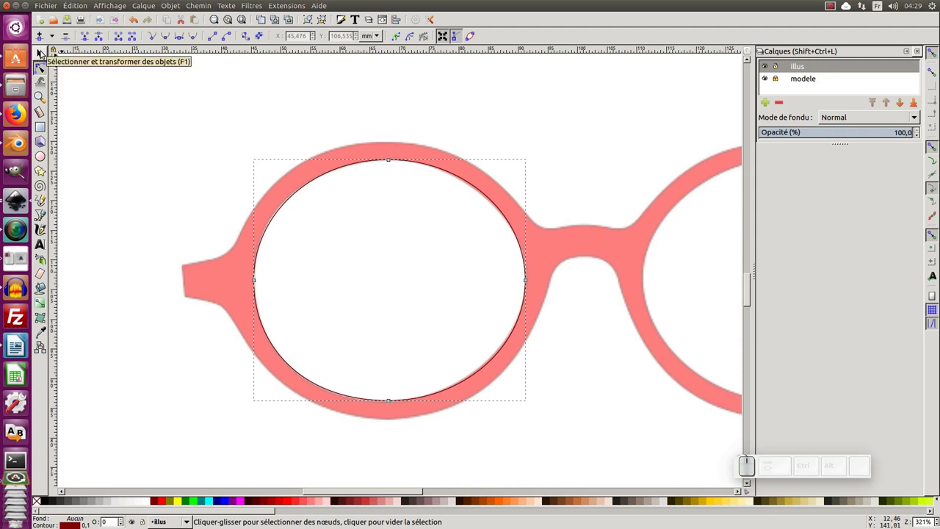
Select the left-lens ellipse path for tracing the rim's outer edge.
{"action": "left_click", "coordinate": [44, 55]}
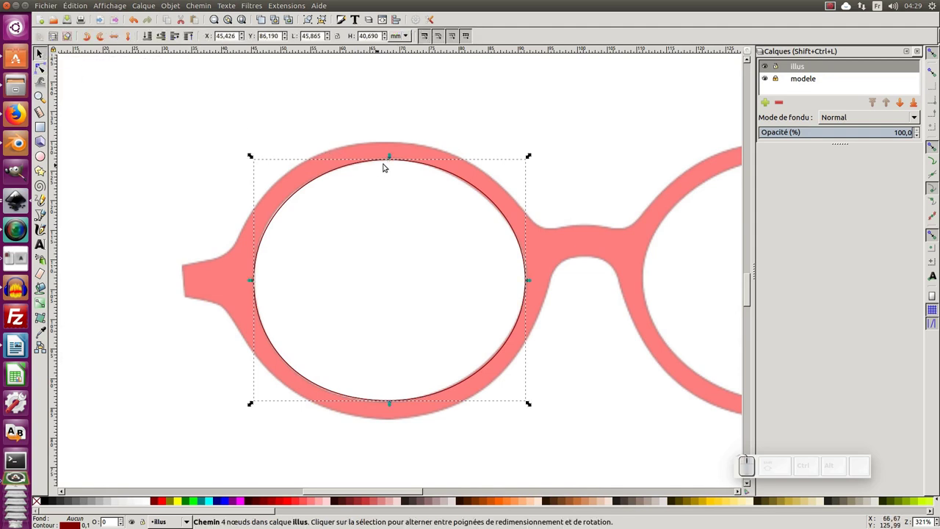
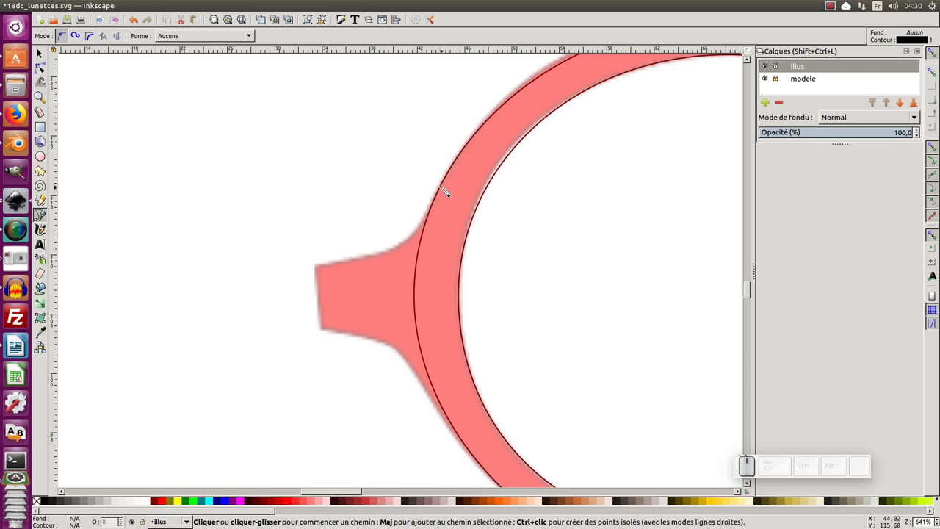
Draw a closed four-point straight outline around the left temple lug on the template.
{"action": "left_click", "coordinate": [448, 189]}
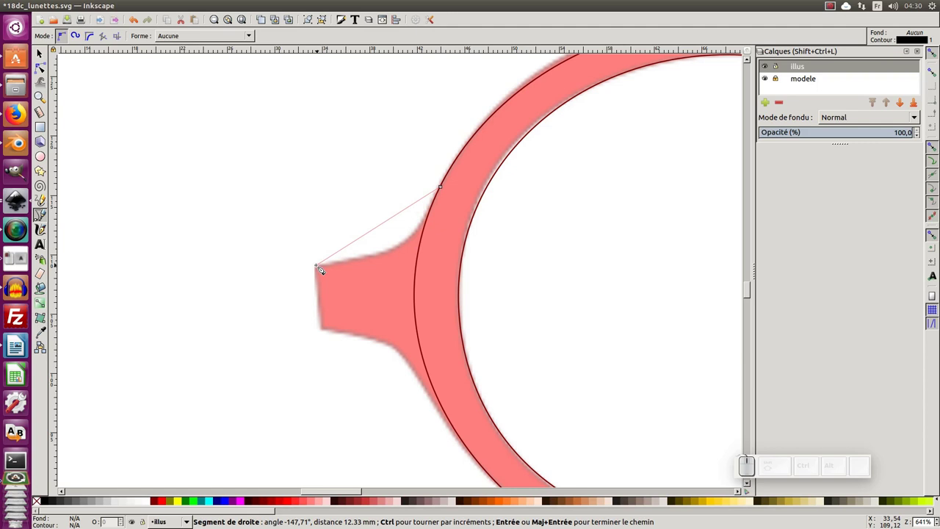
{"action": "left_click", "coordinate": [323, 268]}
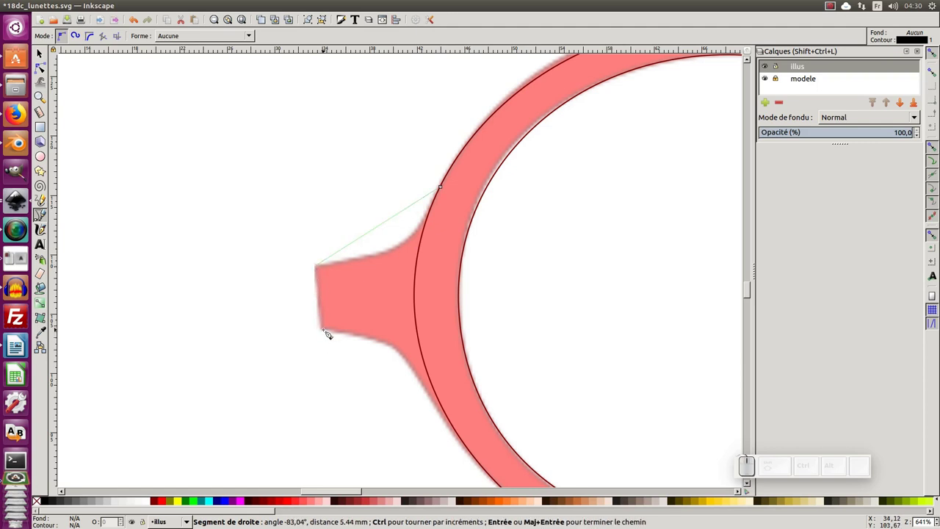
{"action": "left_click", "coordinate": [330, 332]}
{"action": "left_click", "coordinate": [353, 222]}
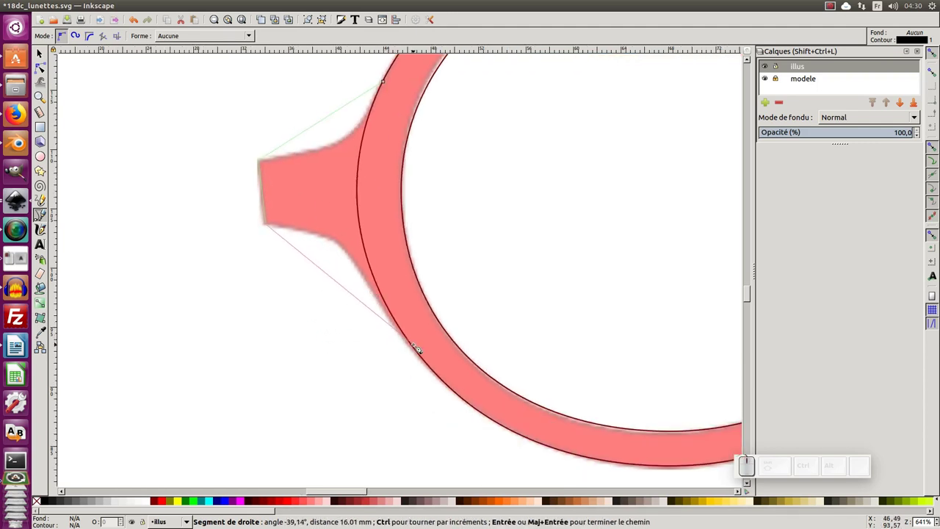
{"action": "left_click", "coordinate": [419, 351]}
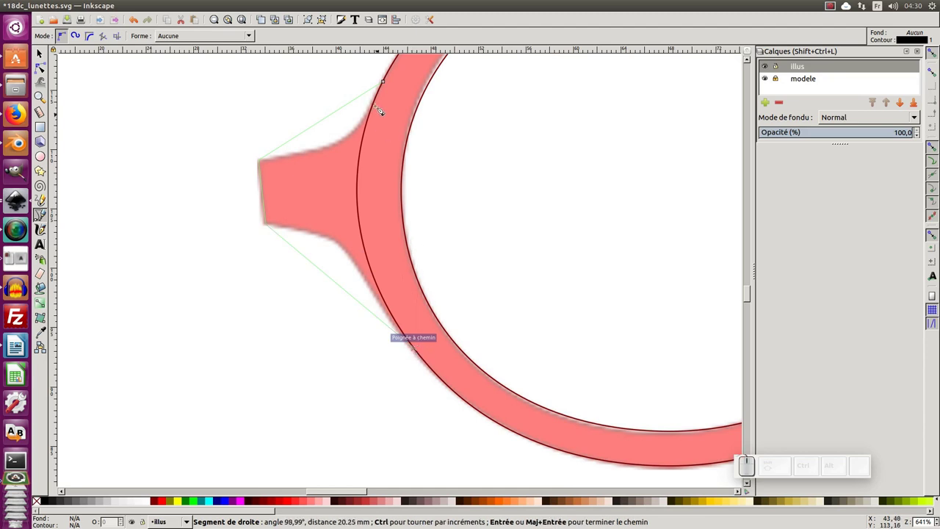
{"action": "left_click", "coordinate": [390, 84]}
{"action": "left_click", "coordinate": [354, 177]}
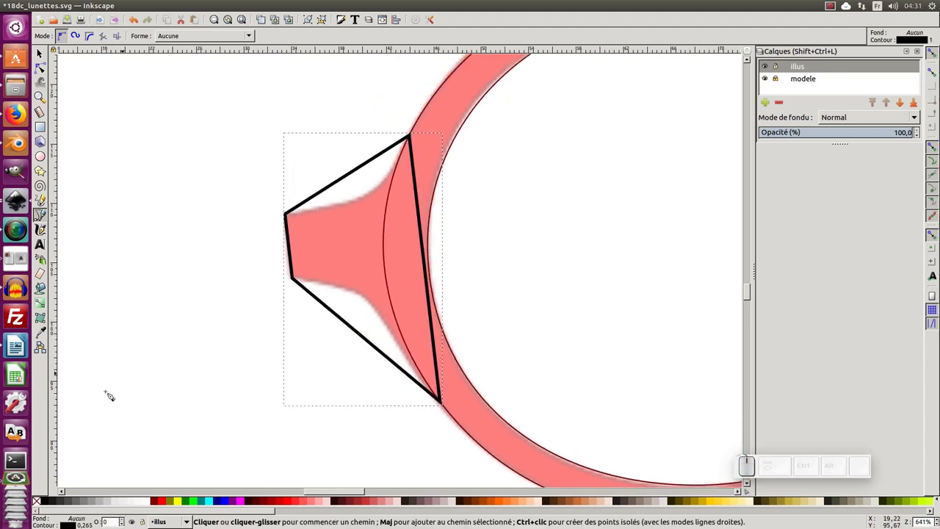
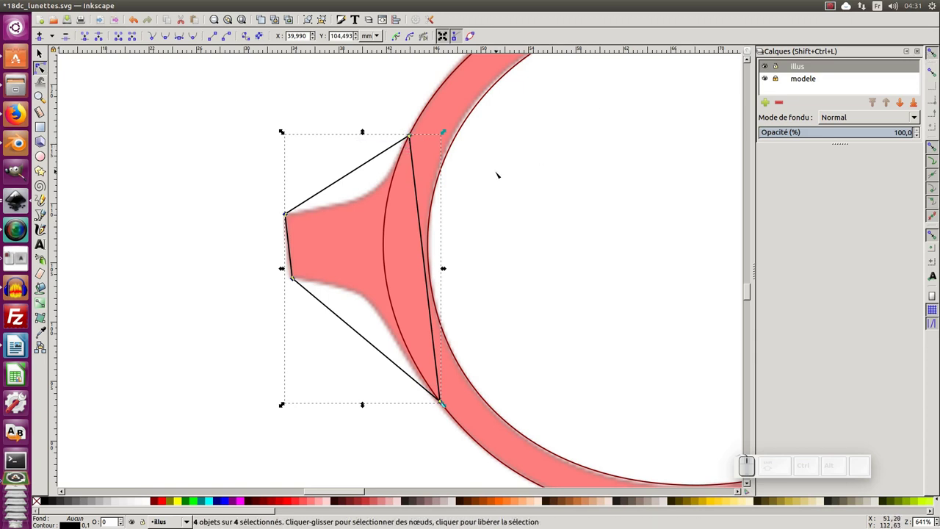
Toggle snapping and bend the lug outline's top edge into a curve matching the model.
{"action": "left_click", "coordinate": [934, 53]}
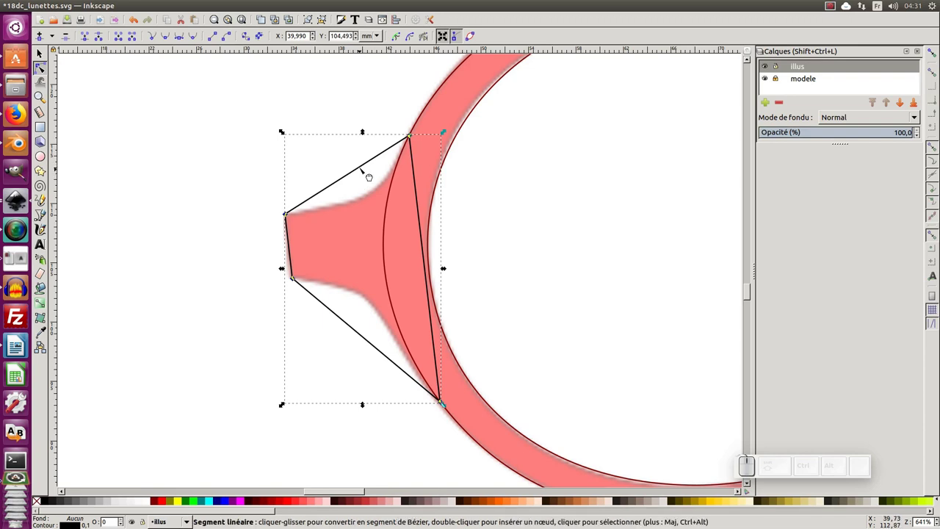
{"action": "left_click_drag", "start_coordinate": [368, 176], "coordinate": [378, 193]}
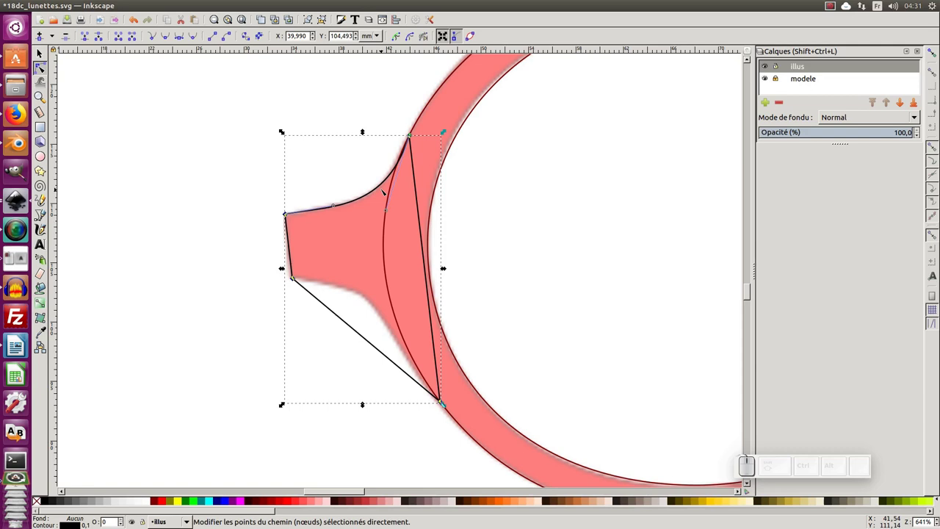
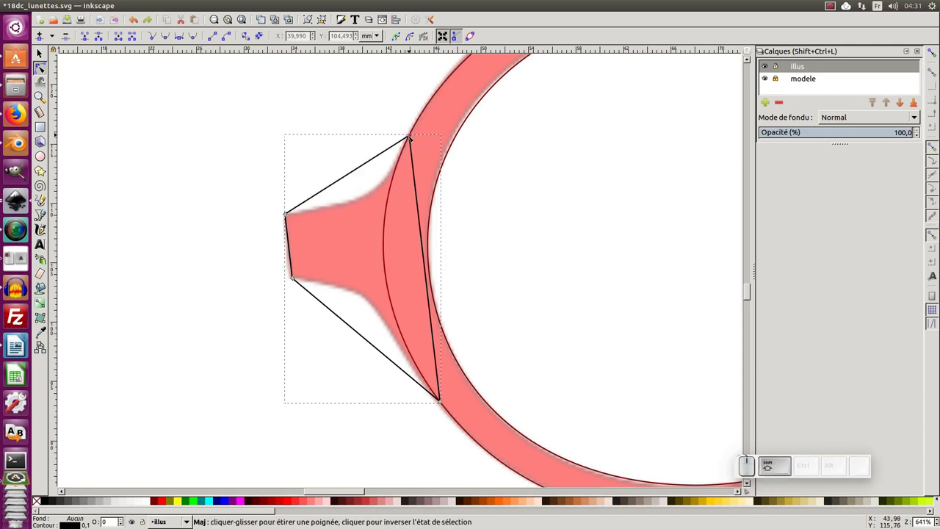
{"action": "left_click_drag", "start_coordinate": [412, 137], "coordinate": [284, 210]}
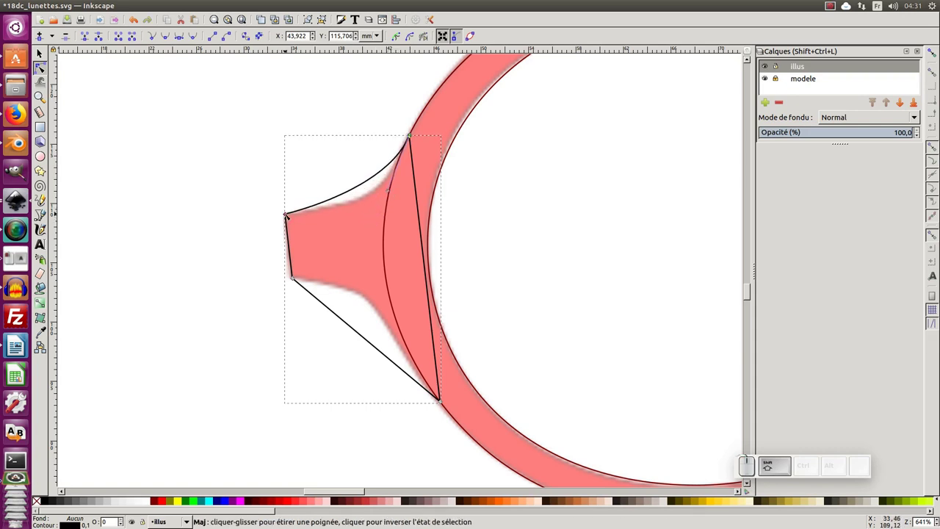
{"action": "left_click_drag", "start_coordinate": [288, 216], "coordinate": [407, 151]}
{"action": "left_click", "coordinate": [406, 150]}
{"action": "left_click", "coordinate": [413, 151]}
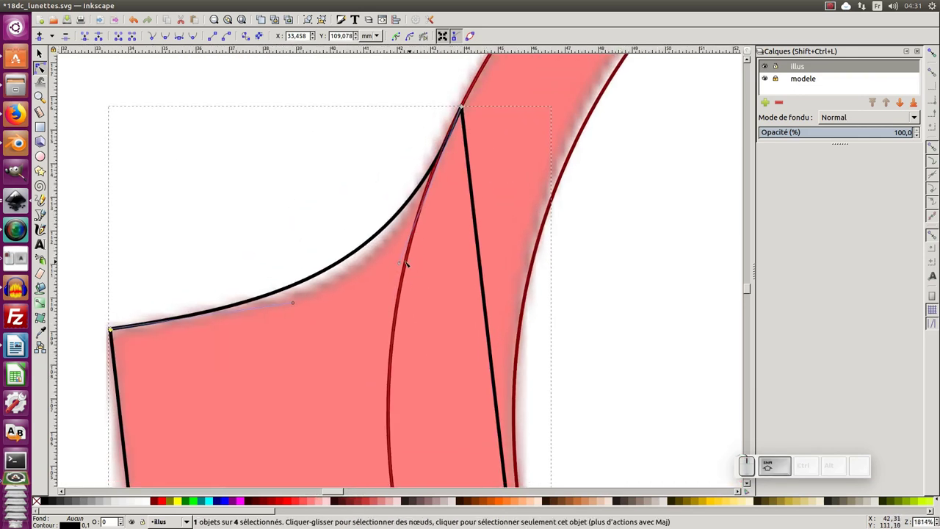
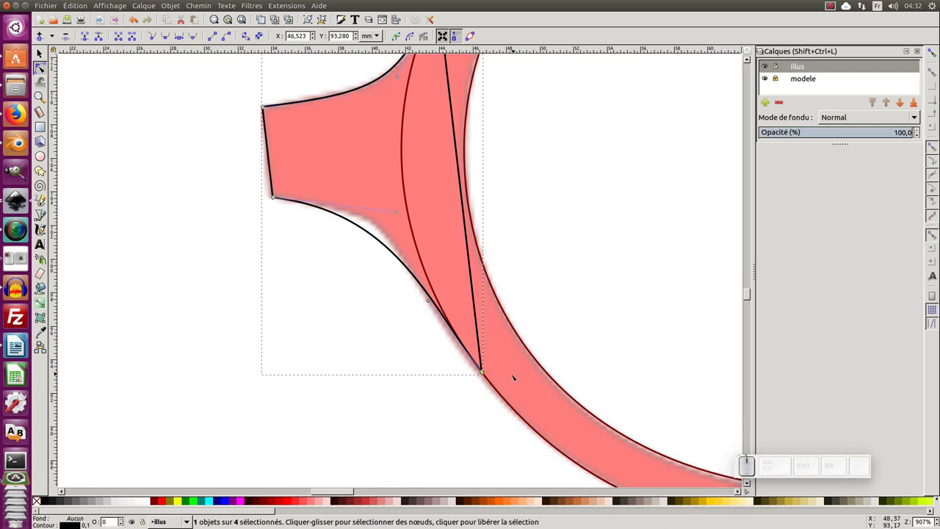
Curve the lug outline's lower edge, check it in outline view, then zoom out to the whole lens.
{"action": "key", "text": "ctrl+a"}
{"action": "left_click_drag", "start_coordinate": [431, 303], "coordinate": [413, 243]}
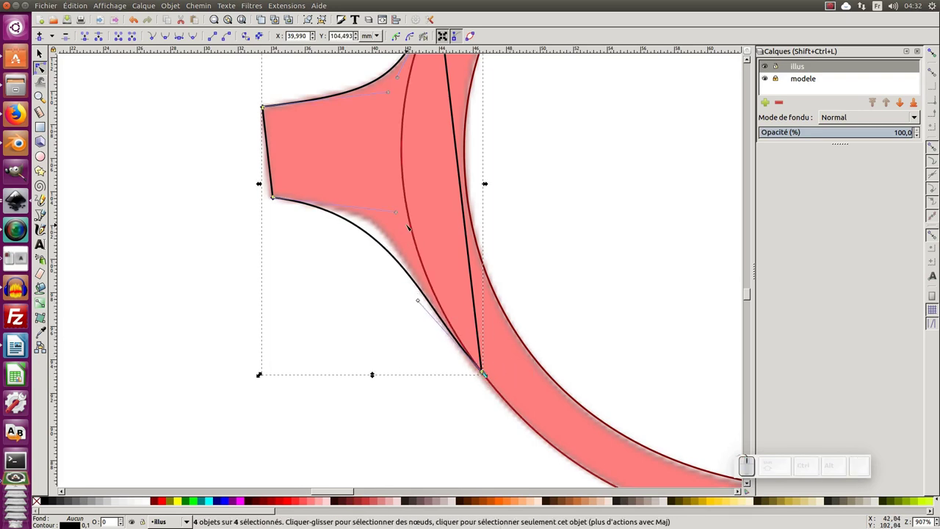
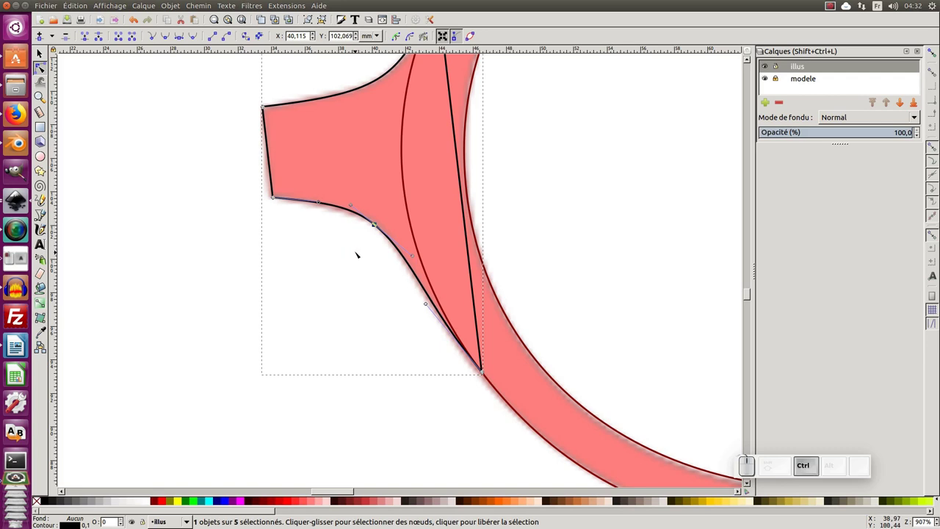
{"action": "key", "text": "ctrl+KP_5"}
{"action": "key", "text": "ctrl+KP_5"}
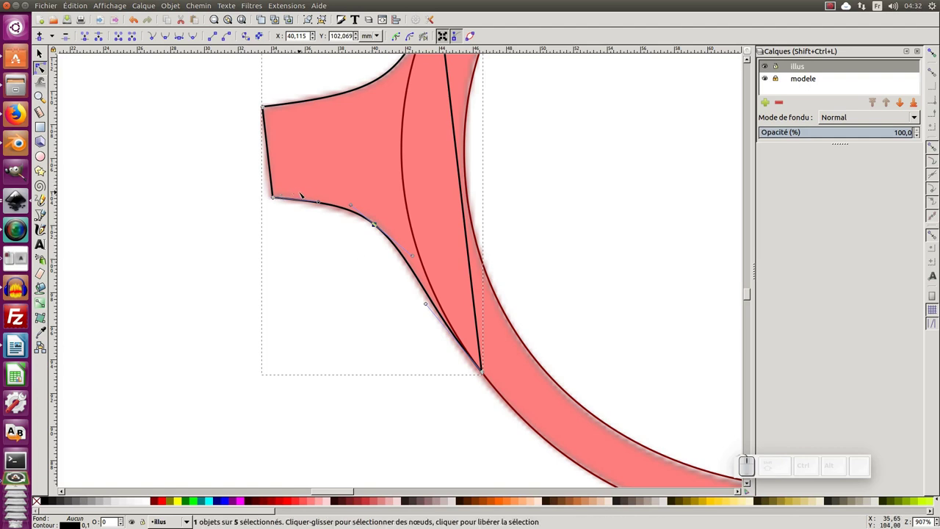
{"action": "key", "text": "ctrl+KP_5"}
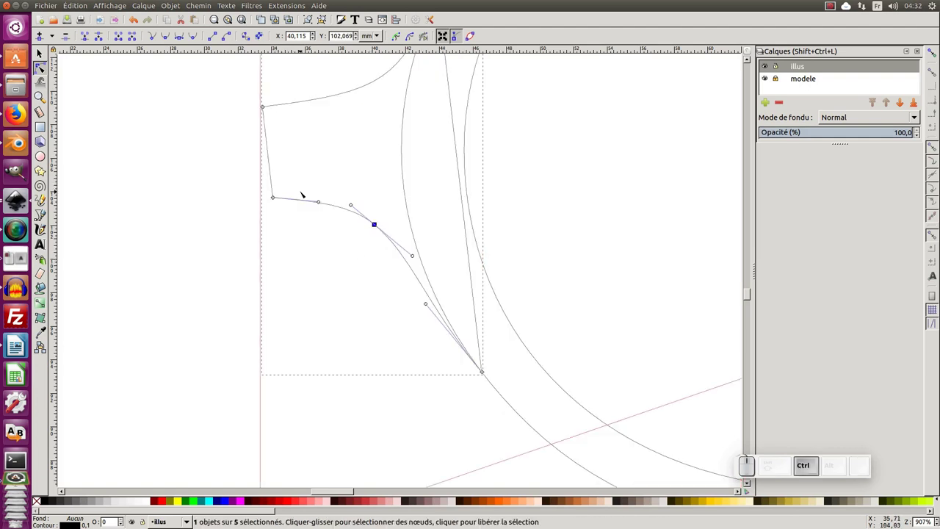
{"action": "key", "text": "ctrl+KP_5"}
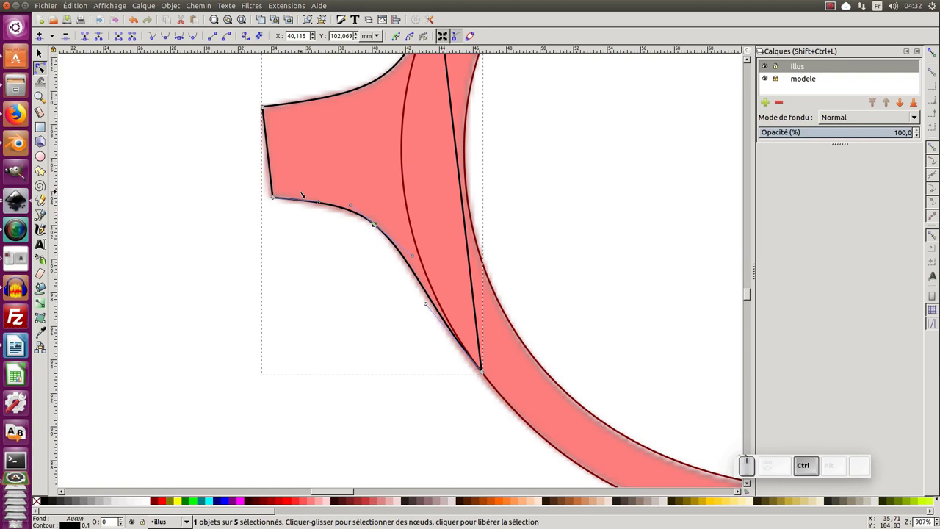
{"action": "key", "text": "ctrl+KP_5"}
{"action": "key", "text": "ctrl+KP_Subtract"}
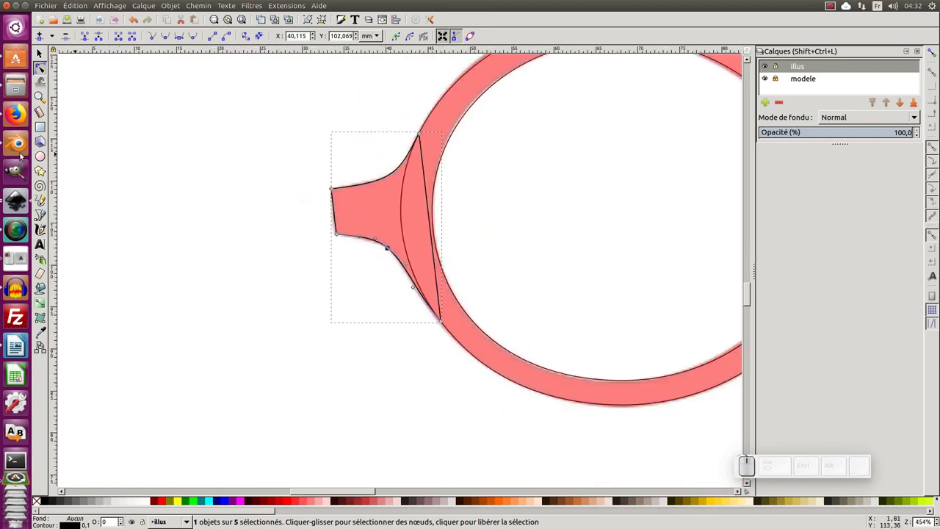
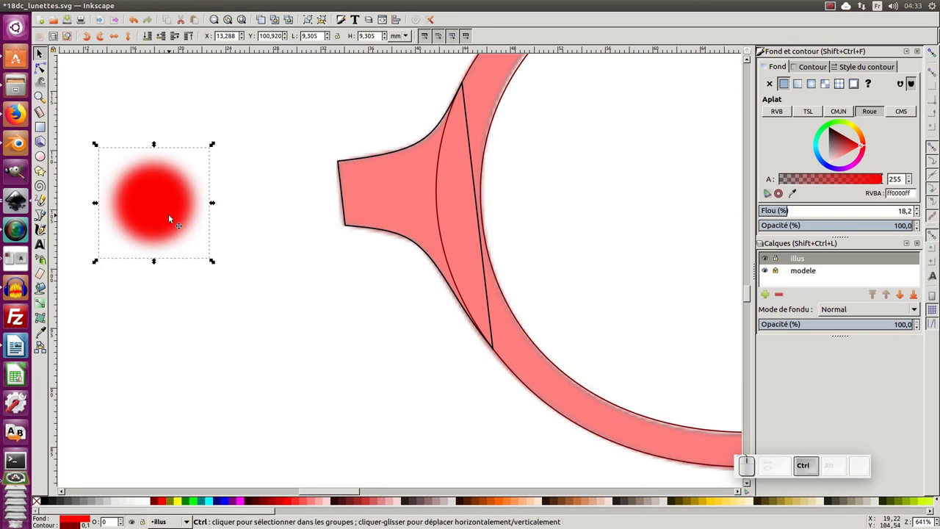
Cycle display modes to preview the blurred red circle without filters, as outlines, and normal.
{"action": "key", "text": "ctrl+KP_5"}
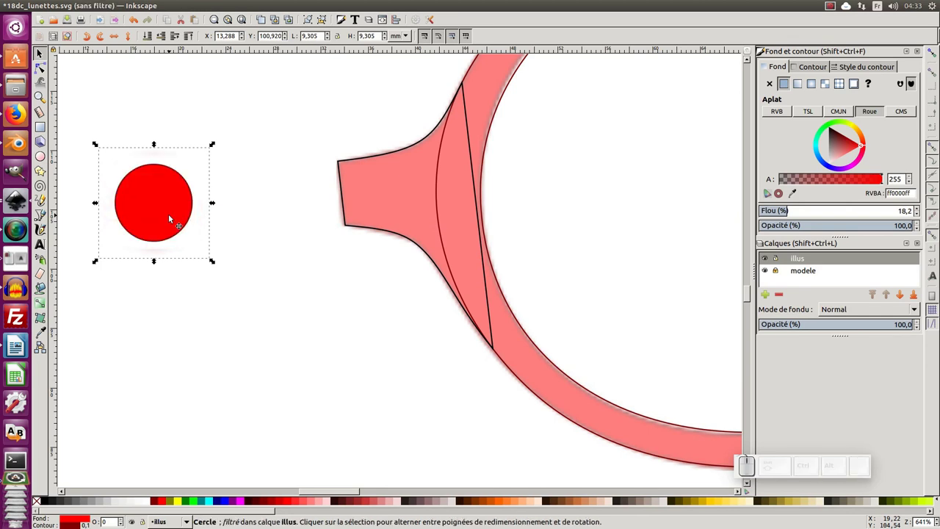
{"action": "key", "text": "ctrl+KP_5"}
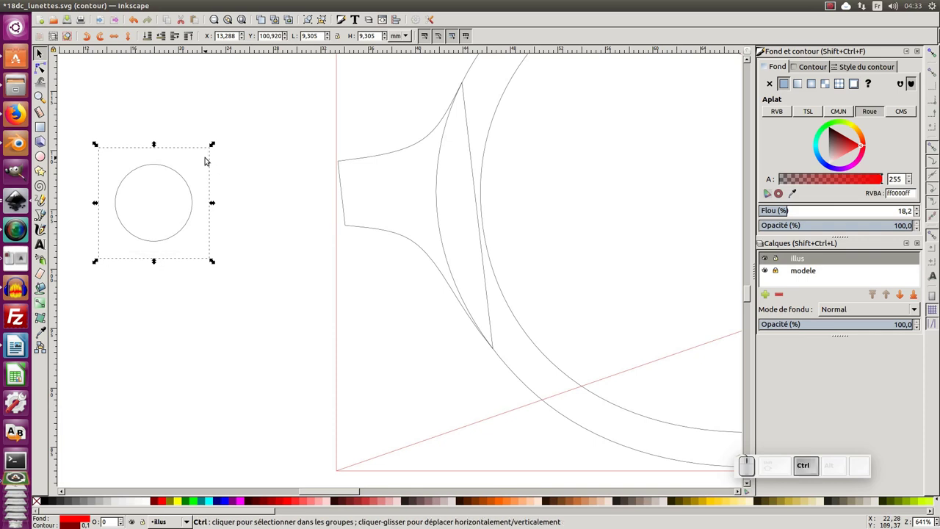
{"action": "key", "text": "ctrl+KP_5"}
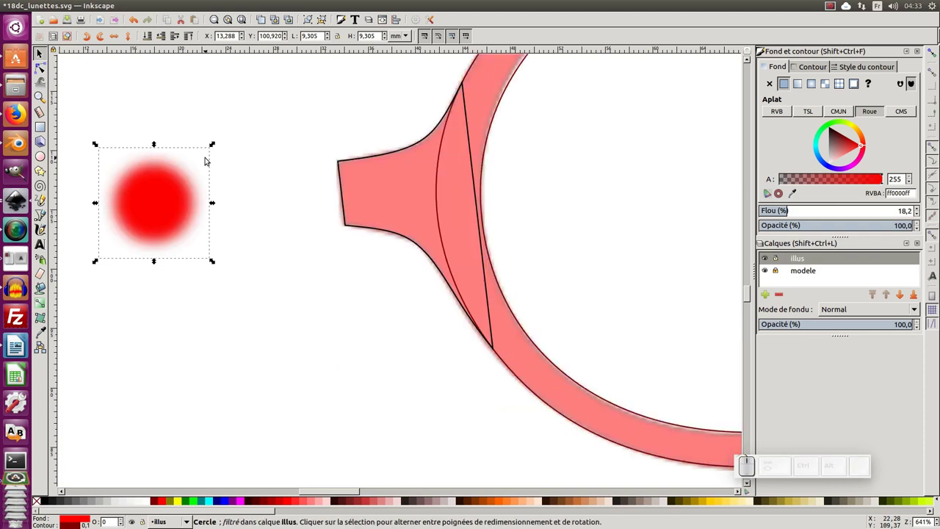
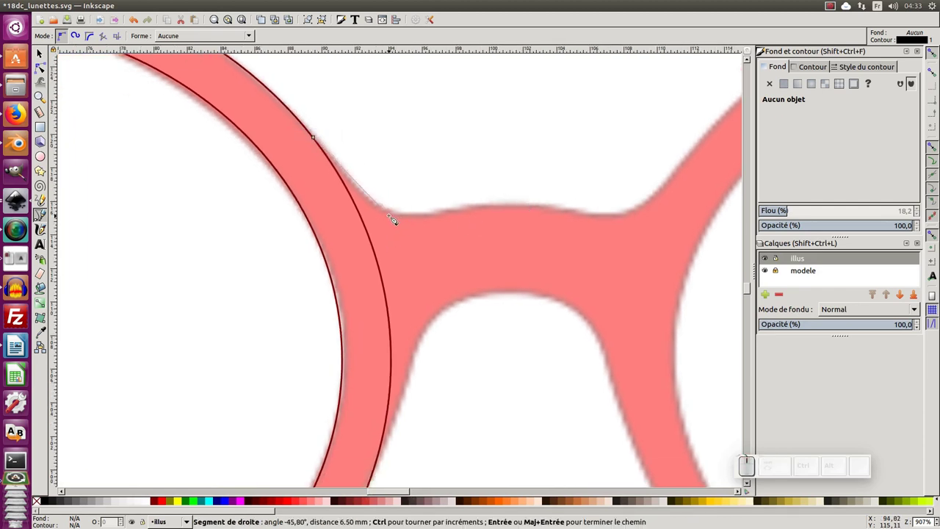
Draw a straight-segment path along the bridge top from the lens rim, then ready its nodes for editing.
{"action": "left_click", "coordinate": [390, 216]}
{"action": "left_click", "coordinate": [441, 218]}
{"action": "left_click", "coordinate": [520, 207]}
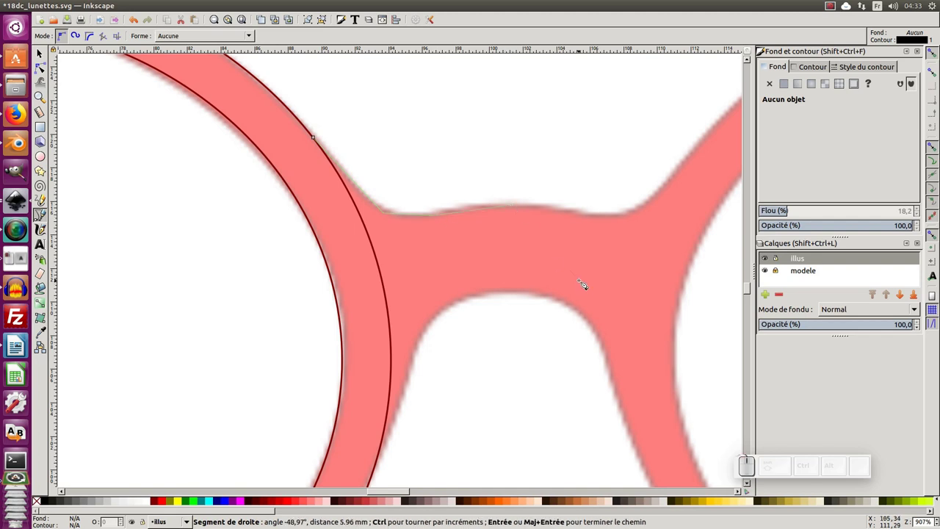
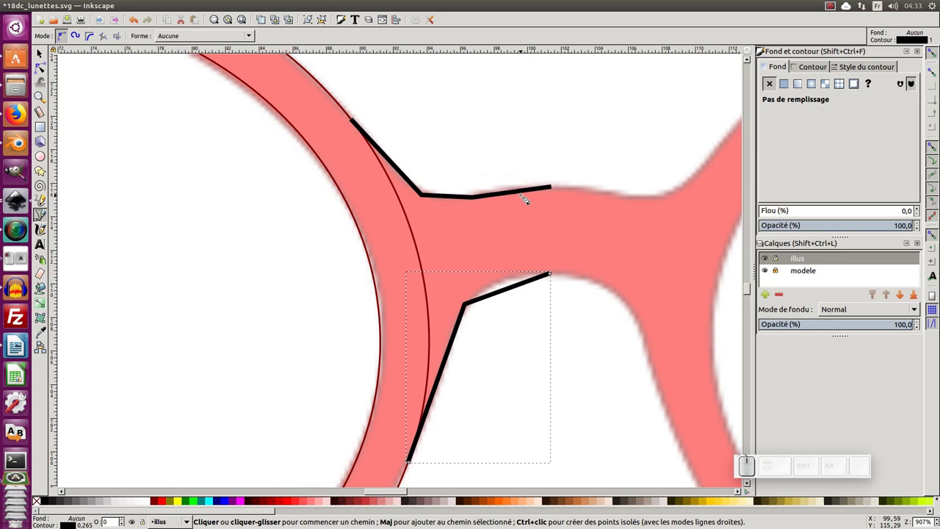
{"action": "key", "text": "F2"}
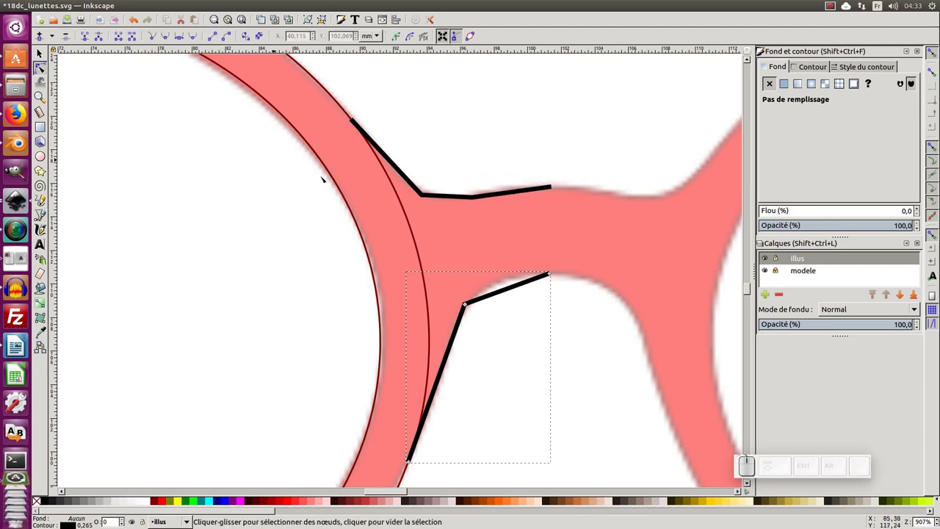
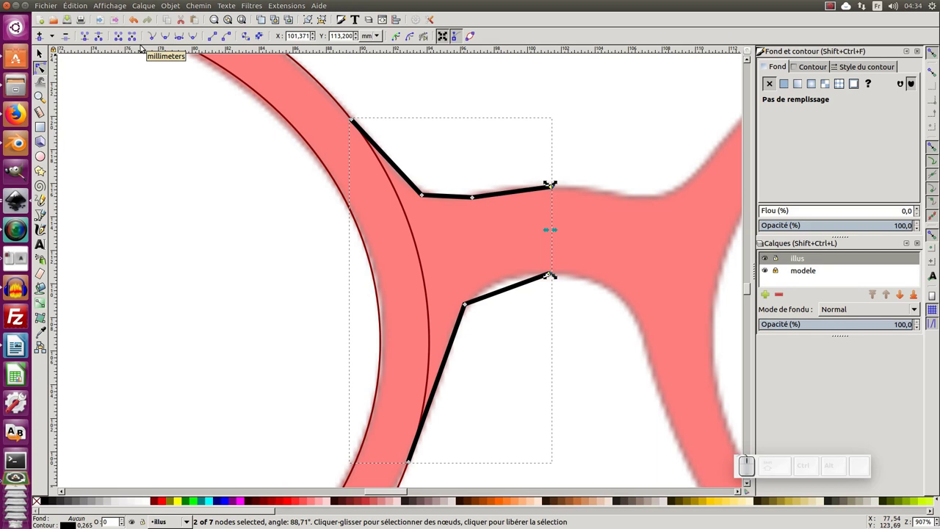
Join the two left end nodes of the bridge paths into one closed outline.
{"action": "key", "text": "alt+j"}
{"action": "key", "text": "ctrl+z"}
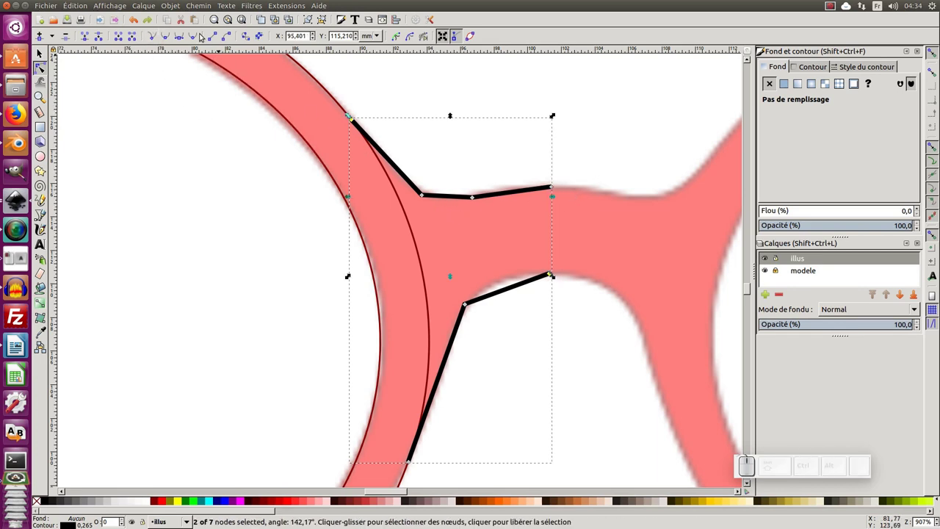
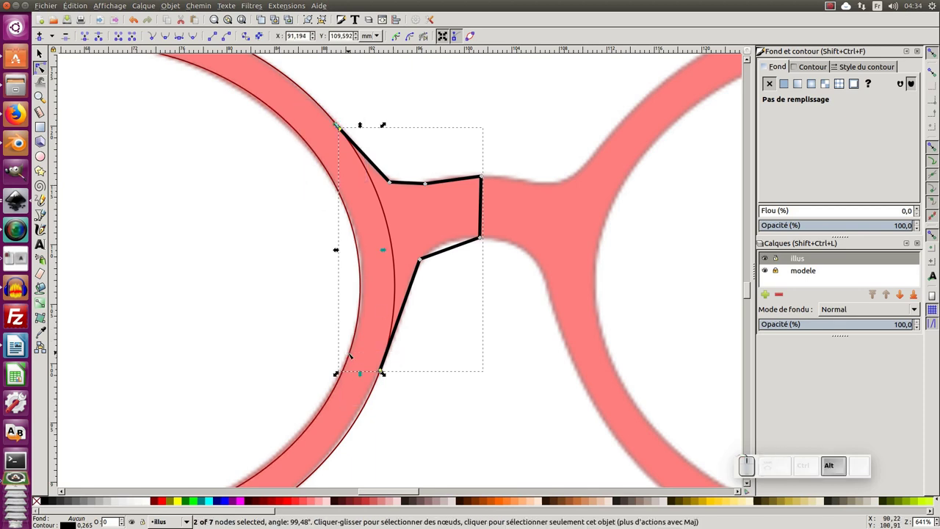
{"action": "key", "text": "alt+j"}
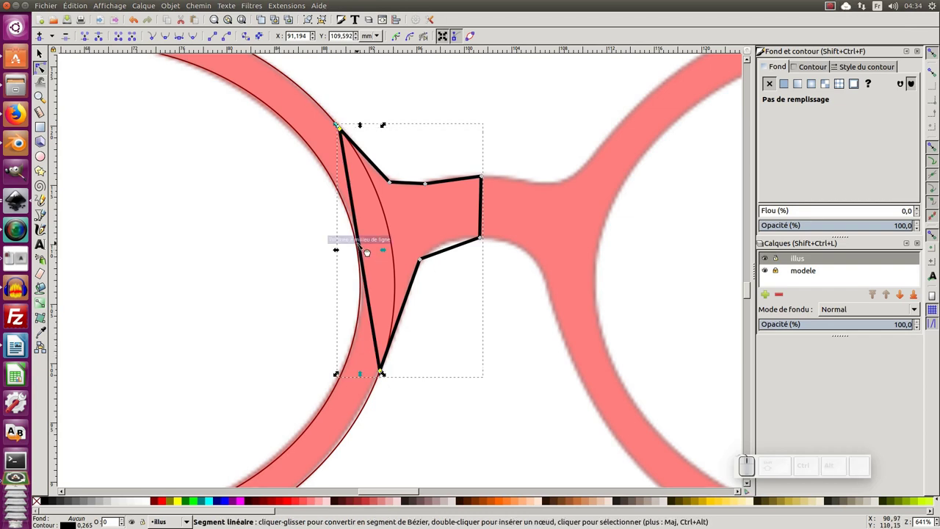
{"action": "left_click", "coordinate": [371, 254]}
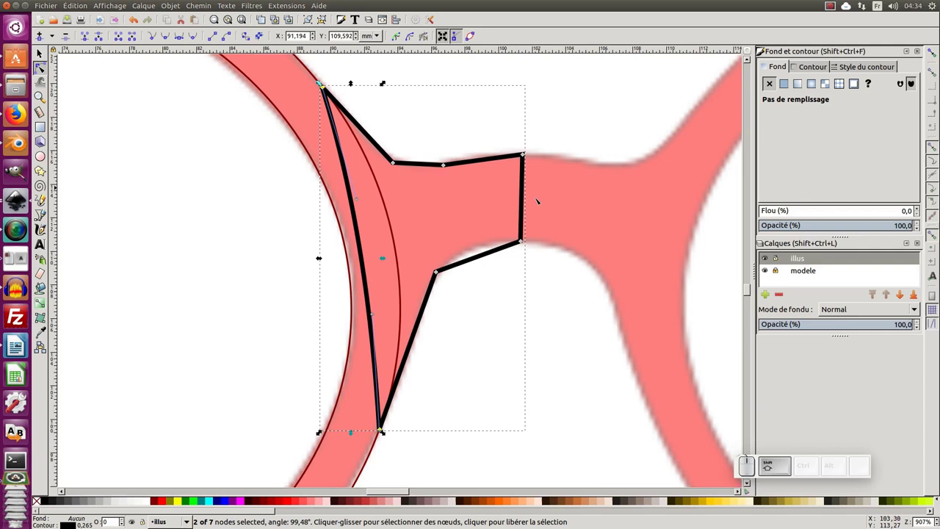
{"action": "left_click", "coordinate": [388, 188]}
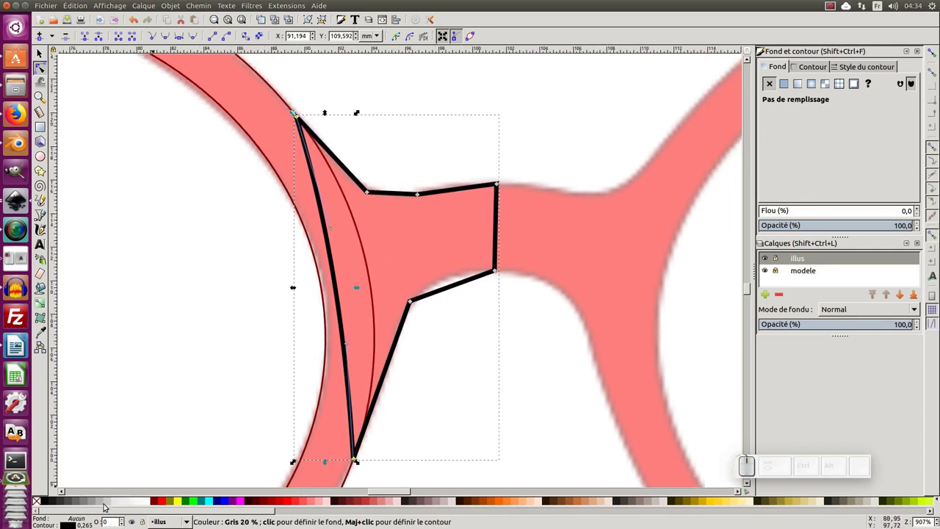
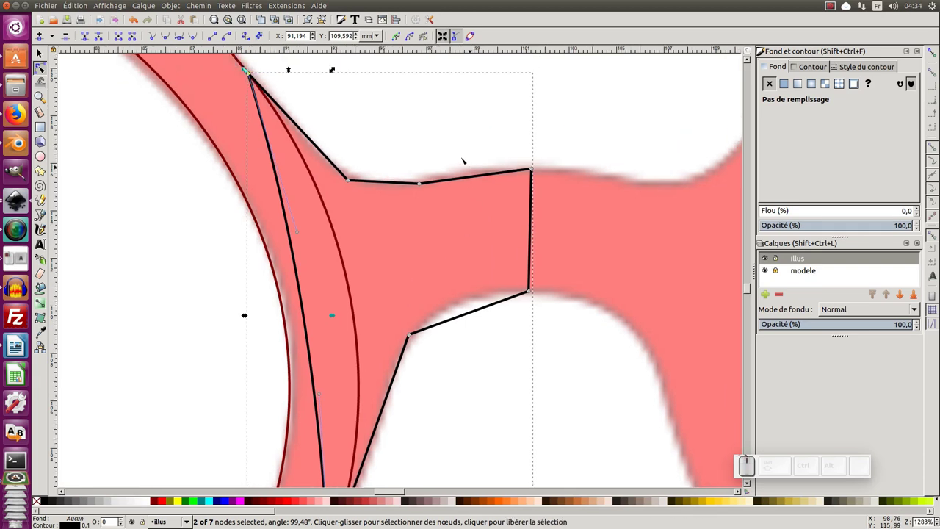
Bend the bridge piece's upper edge to follow the model's rounded contour.
{"action": "left_click", "coordinate": [389, 186]}
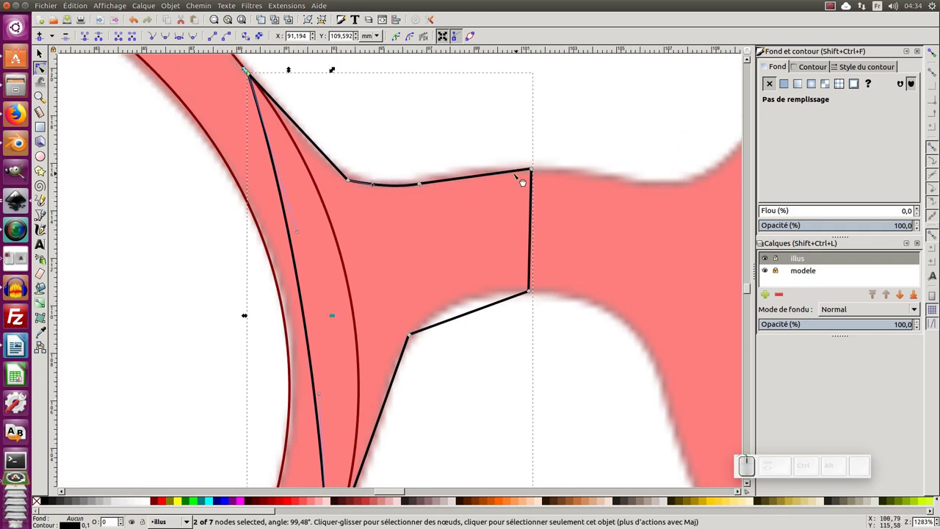
{"action": "left_click_drag", "start_coordinate": [509, 183], "coordinate": [428, 188]}
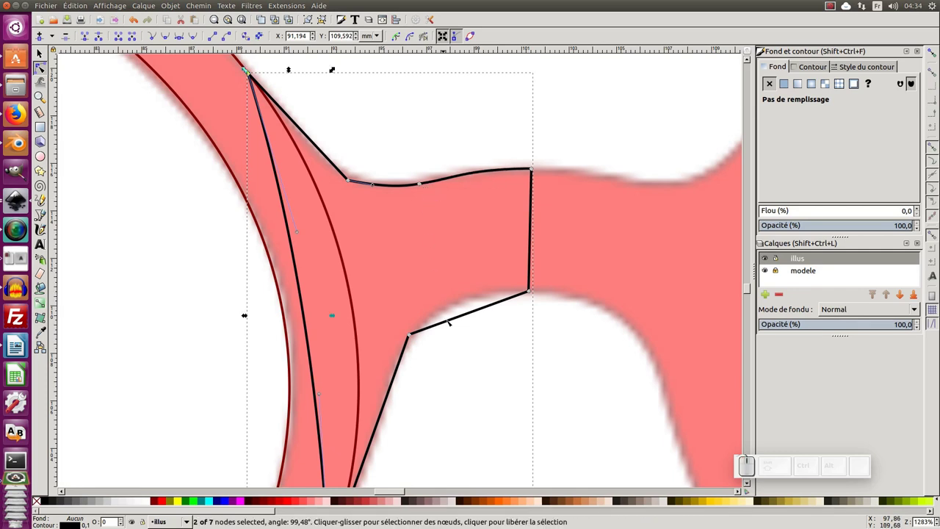
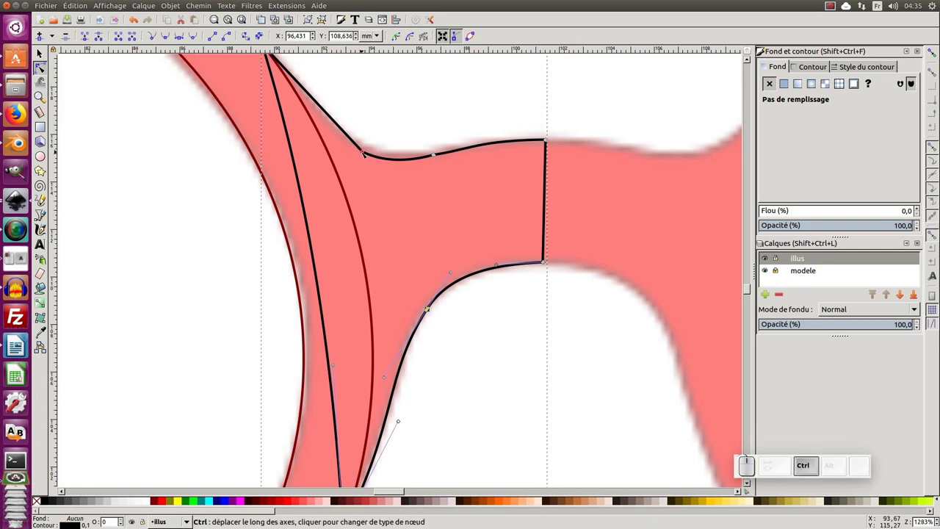
Make the bridge-rim joint node smooth and shape its handle so the upper edge sweeps cleanly.
{"action": "left_click", "coordinate": [365, 153]}
{"action": "left_click", "coordinate": [371, 146]}
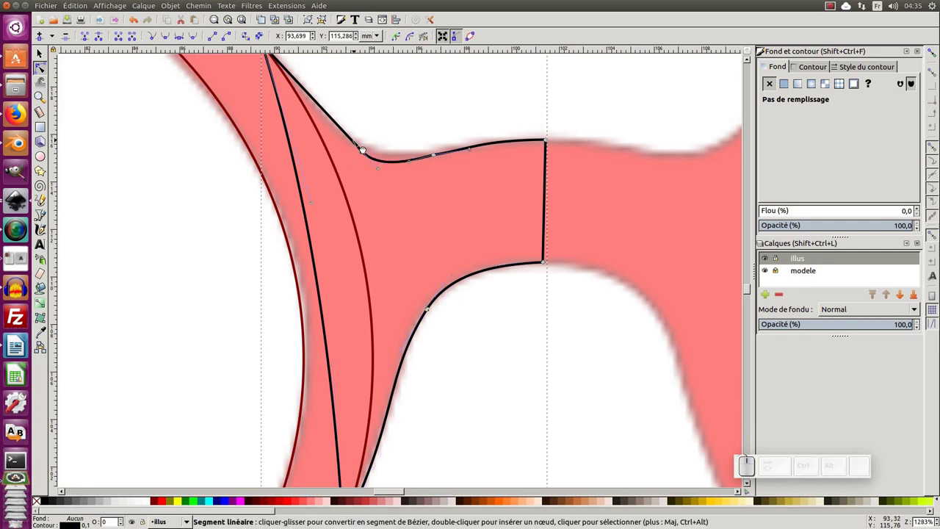
{"action": "left_click", "coordinate": [351, 139]}
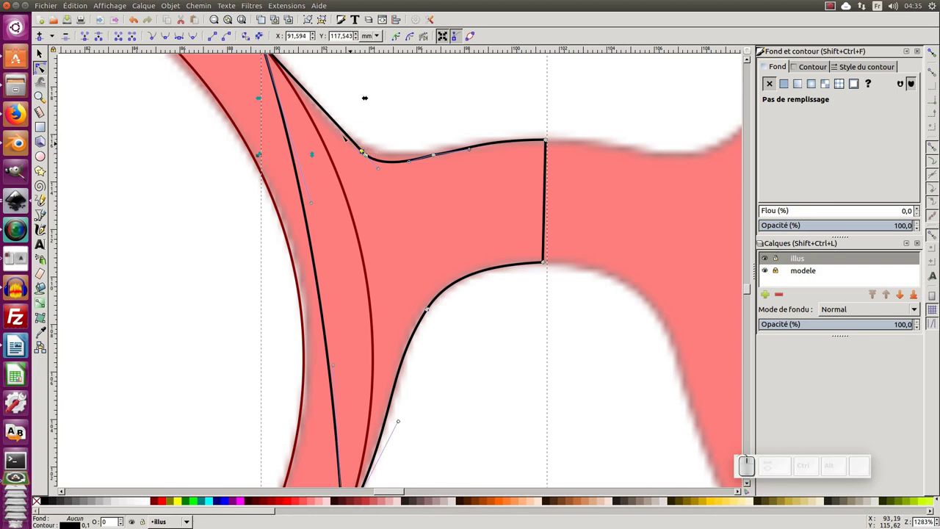
{"action": "left_click_drag", "start_coordinate": [340, 130], "coordinate": [368, 143]}
Adjust the remaining nodes along the bridge's upper edge to even out the curve.
{"action": "left_click", "coordinate": [370, 142]}
{"action": "left_click", "coordinate": [364, 153]}
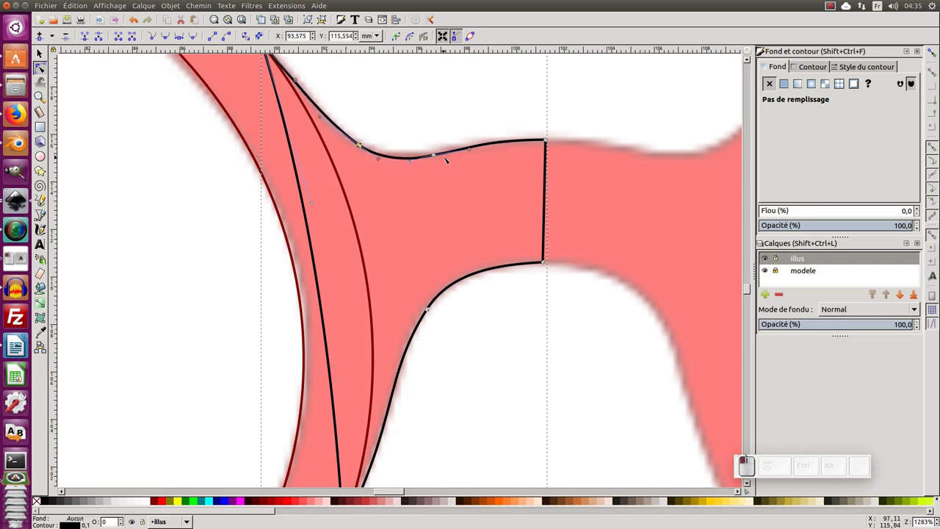
{"action": "left_click", "coordinate": [437, 157]}
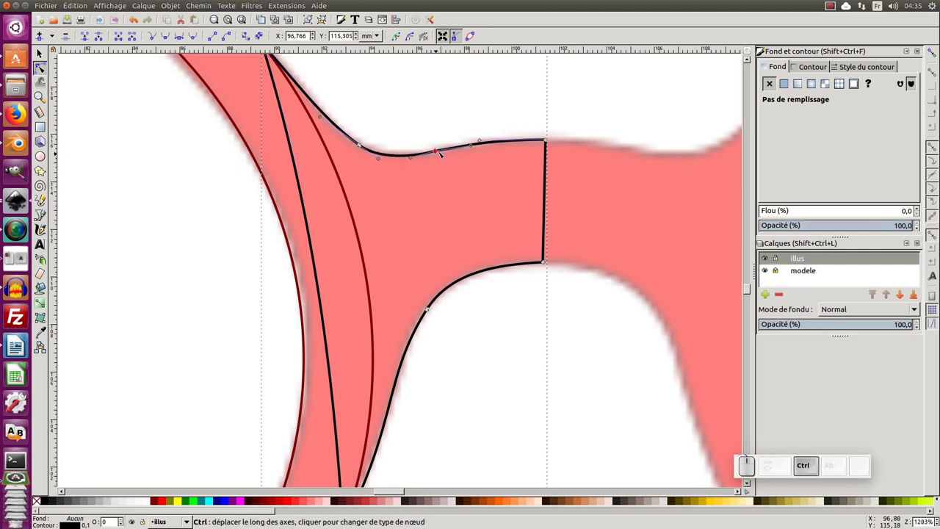
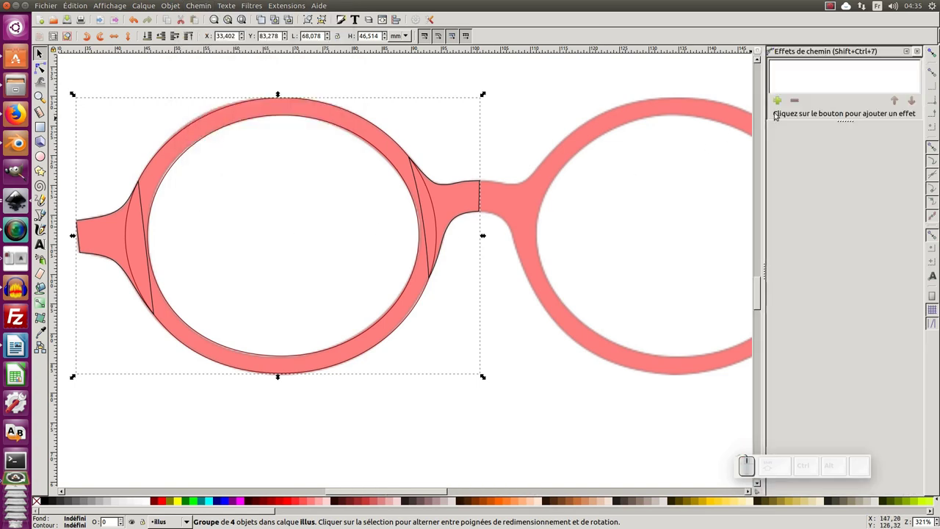
Add a Reflet miroir path effect with Fondre les chemins so the mirrored right half fuses with the left.
{"action": "left_click", "coordinate": [782, 104]}
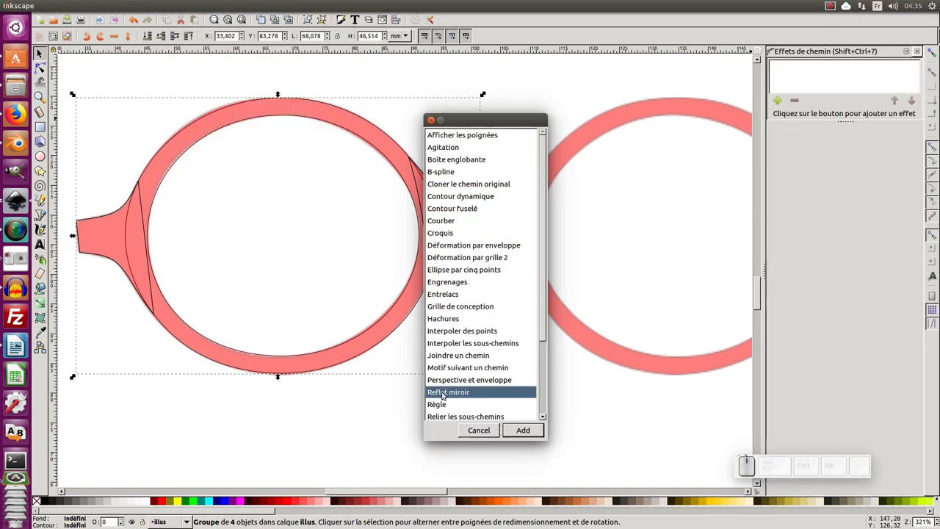
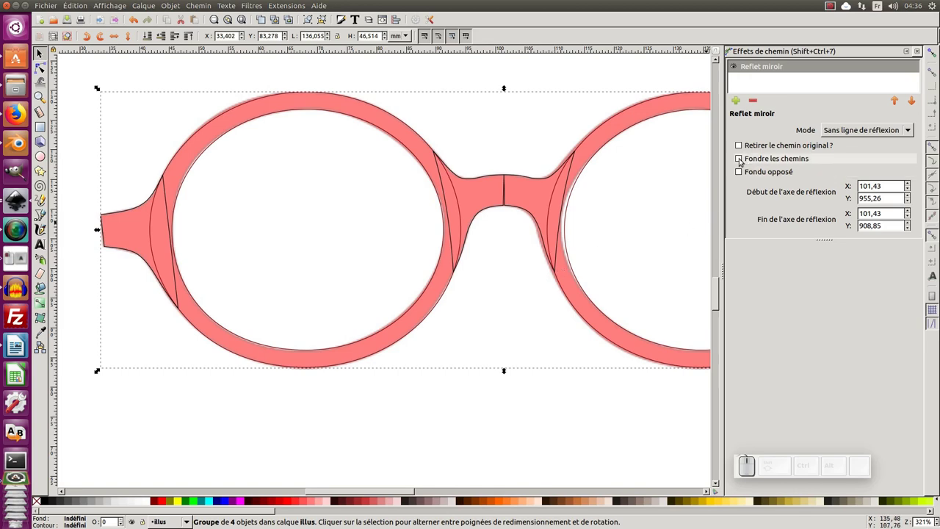
{"action": "left_click", "coordinate": [741, 160]}
{"action": "middle_click", "coordinate": [612, 248]}
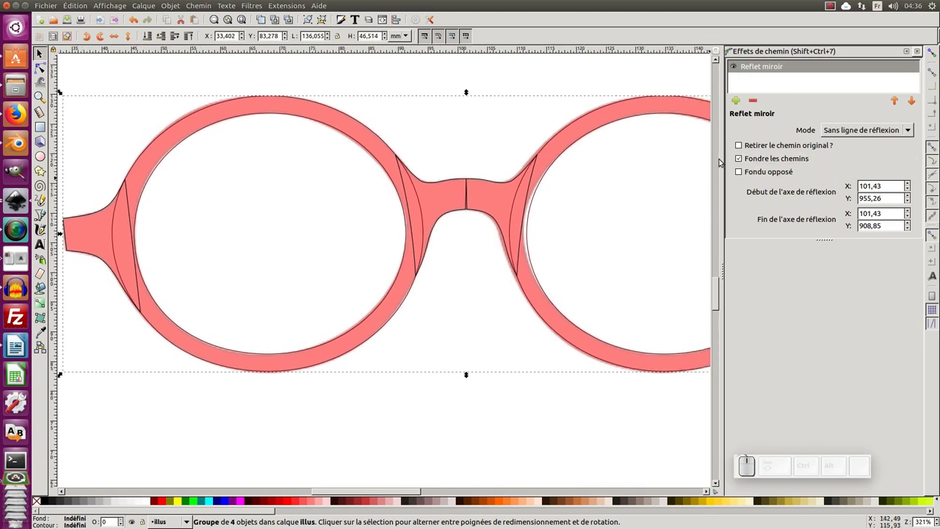
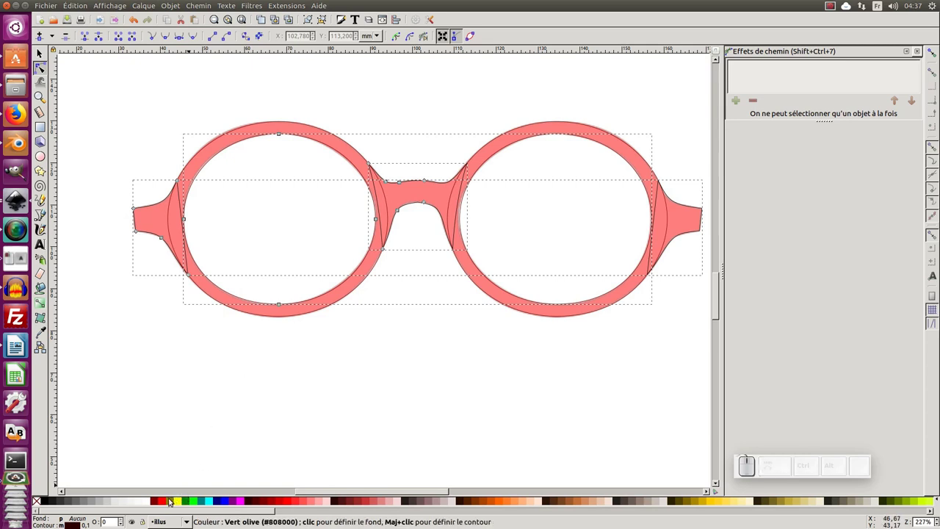
Fill the bridge and temple pieces solid red from the palette, leaving the lens openings empty.
{"action": "left_click", "coordinate": [164, 504]}
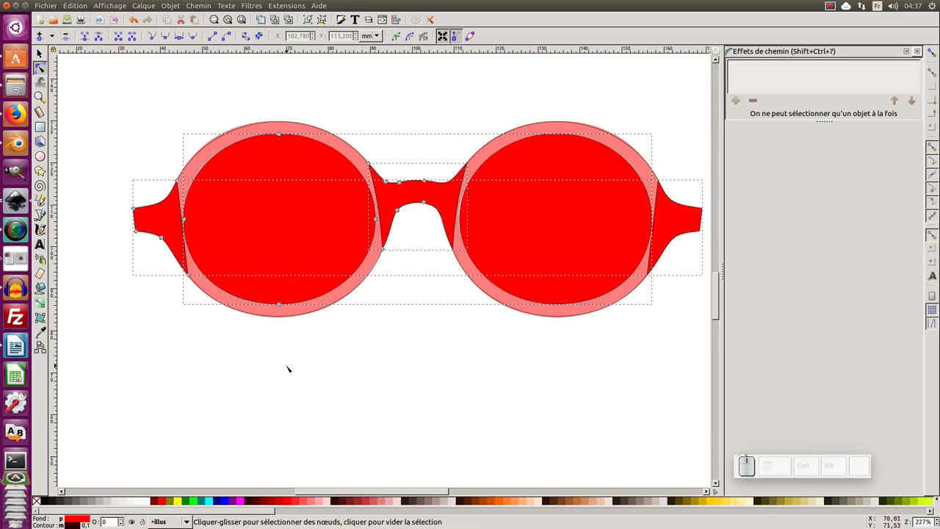
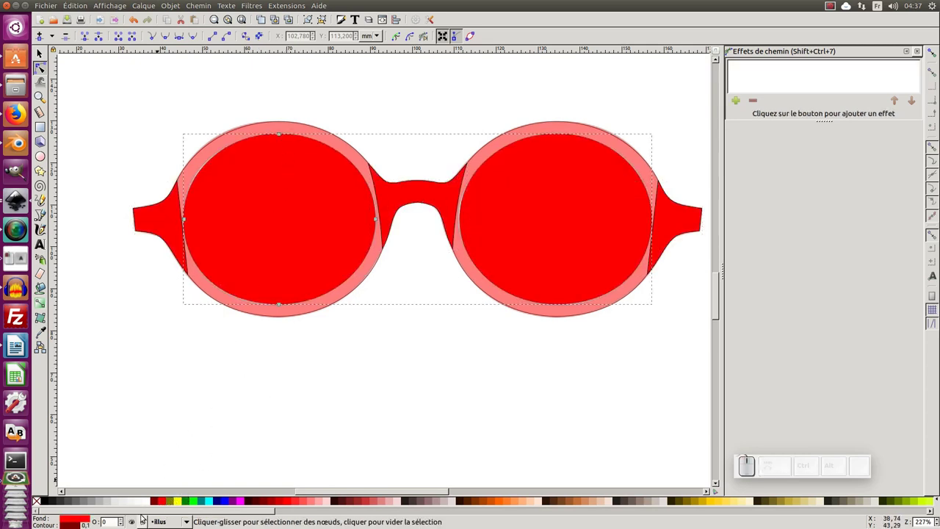
{"action": "left_click", "coordinate": [149, 502]}
{"action": "left_click", "coordinate": [305, 127]}
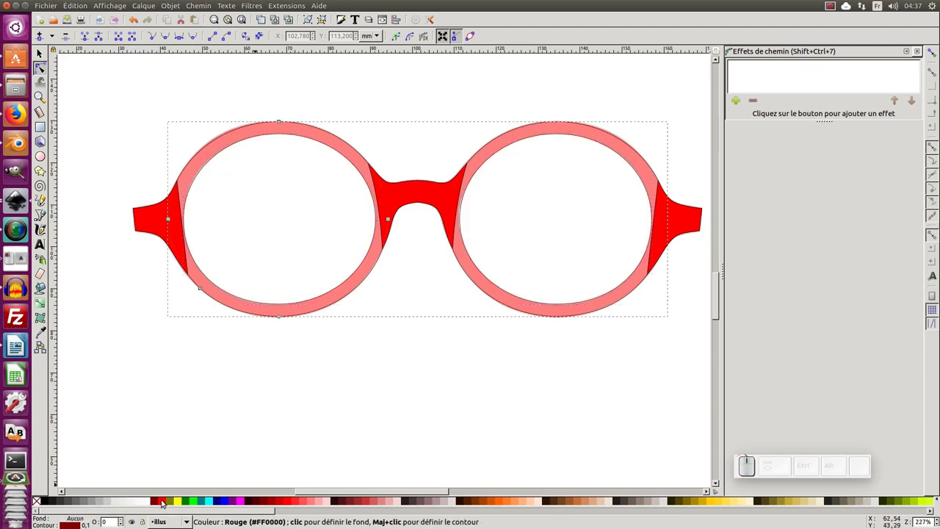
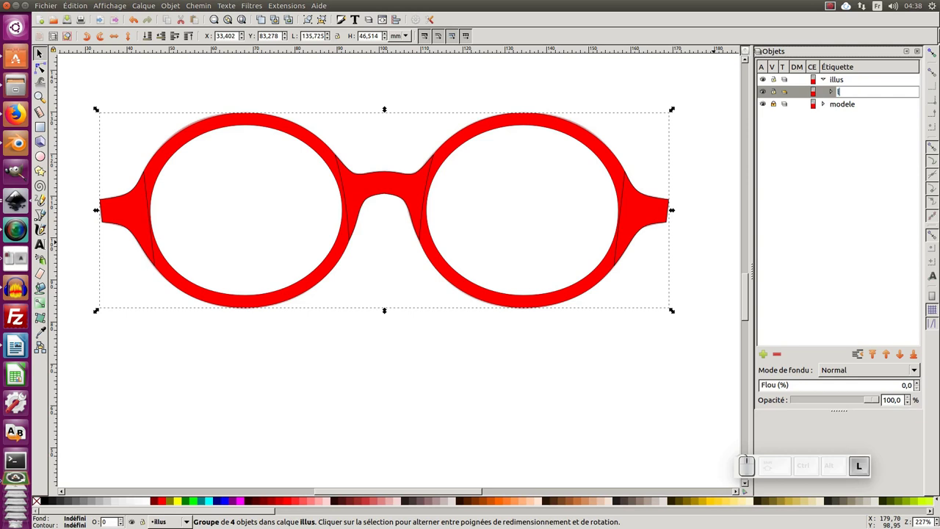
Name the frame group lunette and select its pieces in the Objects panel.
{"action": "key", "text": "Return"}
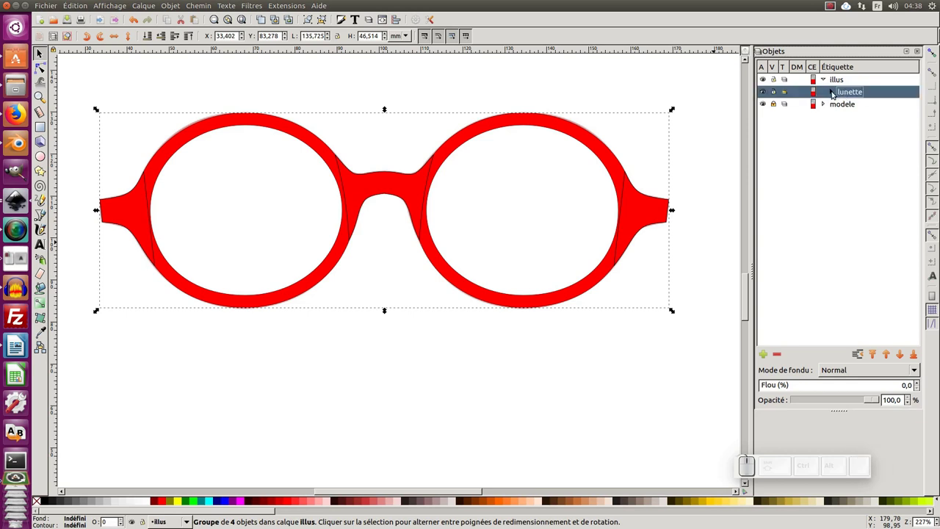
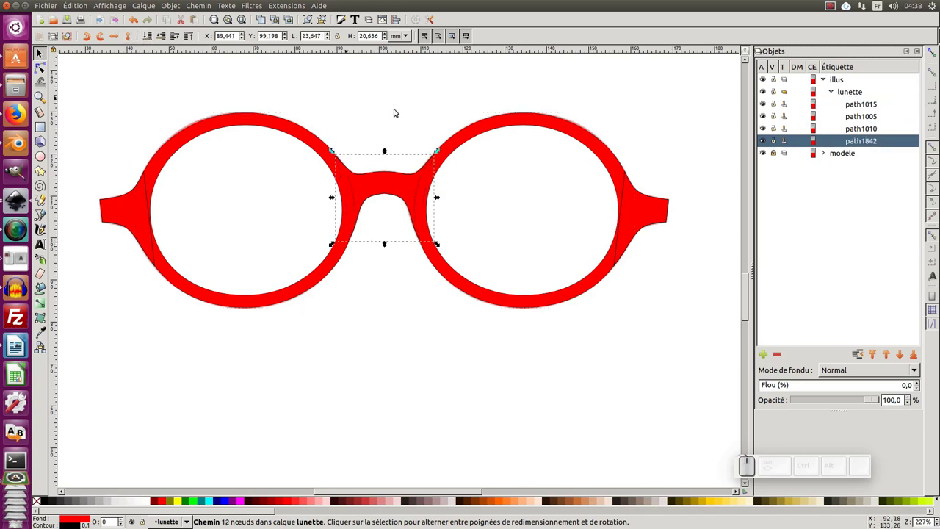
{"action": "left_click", "coordinate": [863, 120]}
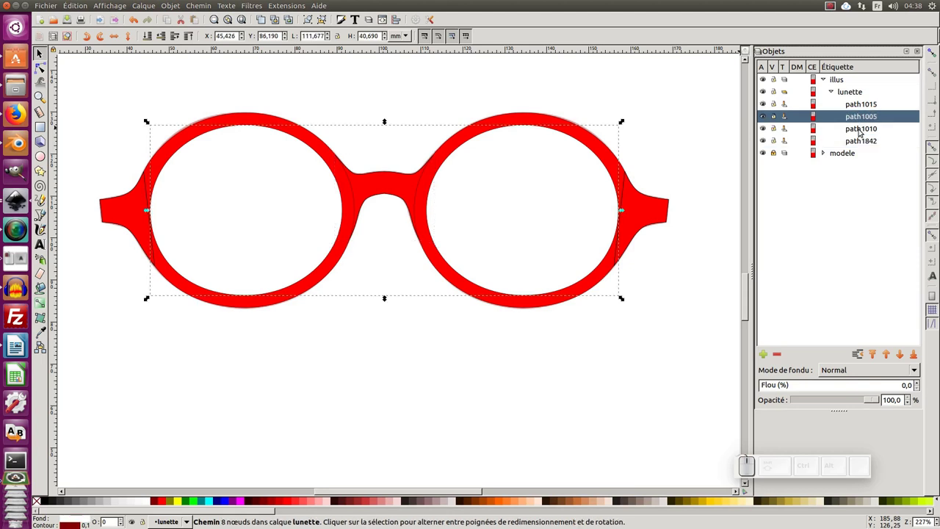
{"action": "left_click", "coordinate": [862, 133]}
{"action": "left_click", "coordinate": [862, 145]}
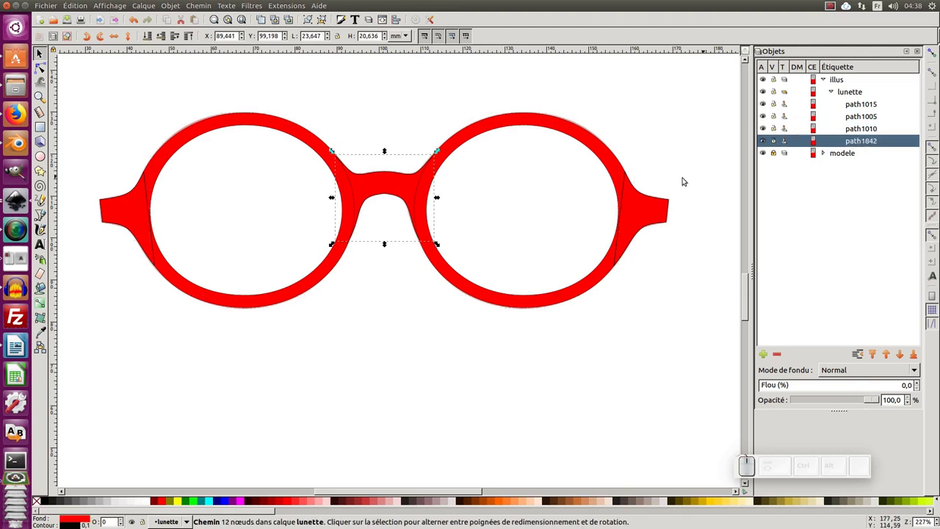
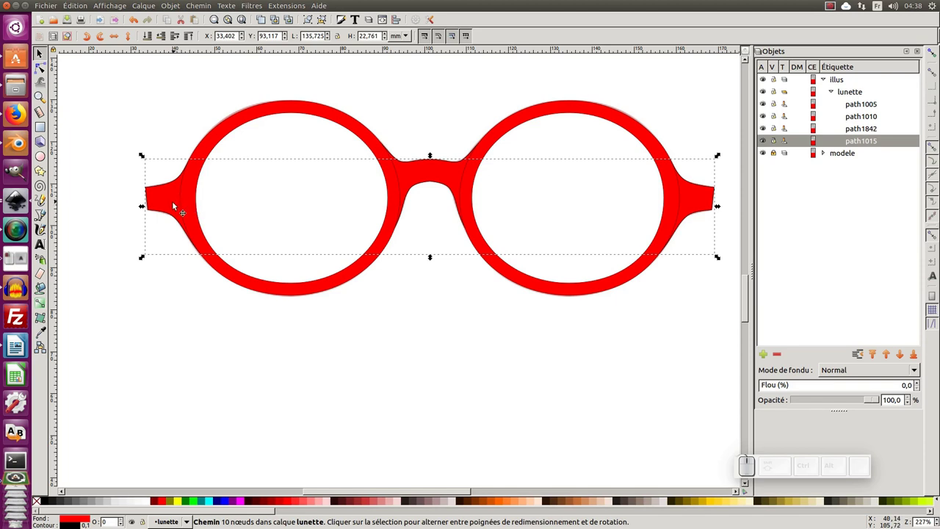
{"action": "left_click", "coordinate": [155, 103]}
Remove the outline stroke from all four frame paths, then deselect and zoom out.
{"action": "key", "text": "ctrl+a"}
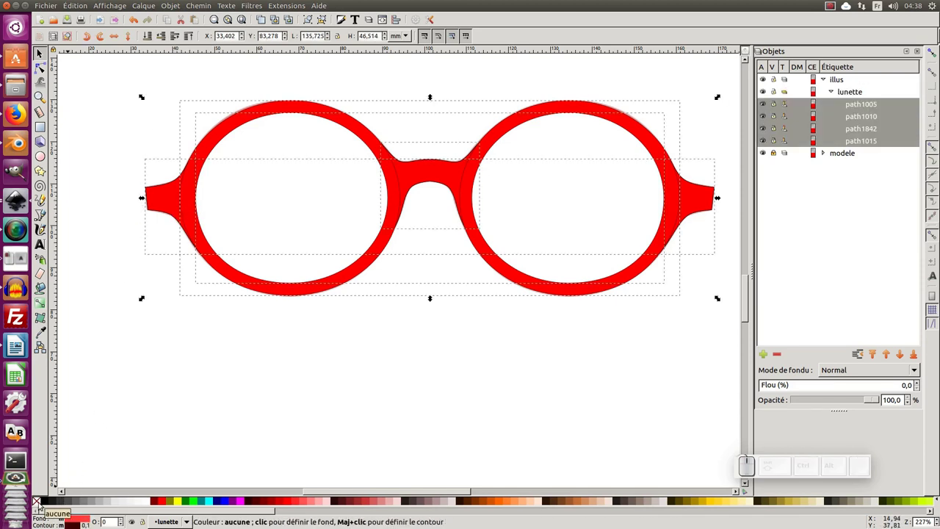
{"action": "left_click", "coordinate": [41, 503]}
{"action": "left_click", "coordinate": [116, 437]}
{"action": "key", "text": "KP_Subtract"}
{"action": "key", "text": "KP_Subtract"}
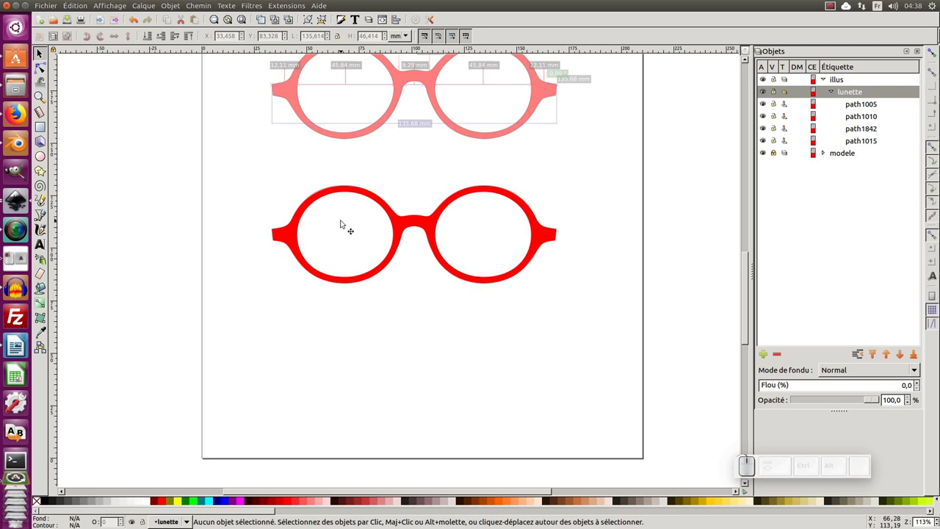
Zoom in on the red glasses and enter node editing on the frame path path1010.
{"action": "left_click", "coordinate": [344, 222]}
{"action": "left_click", "coordinate": [361, 247]}
{"action": "double_click", "coordinate": [361, 262]}
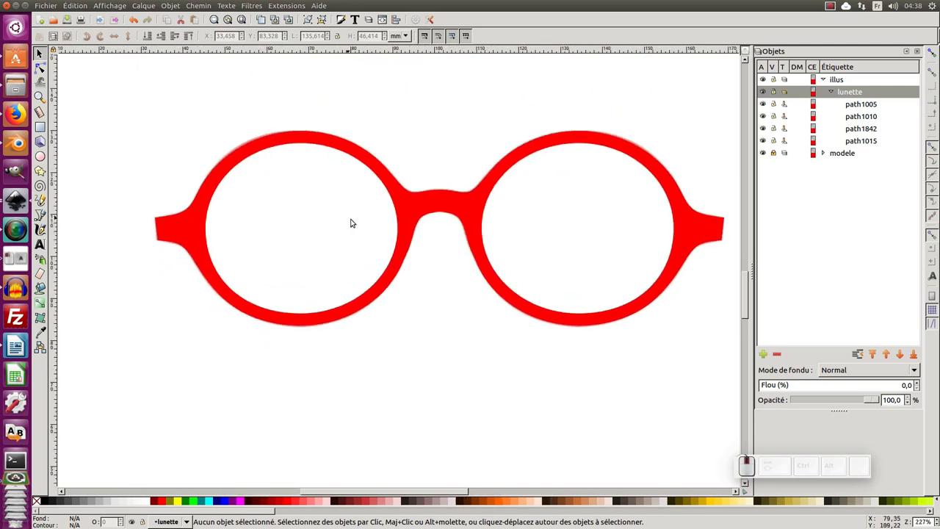
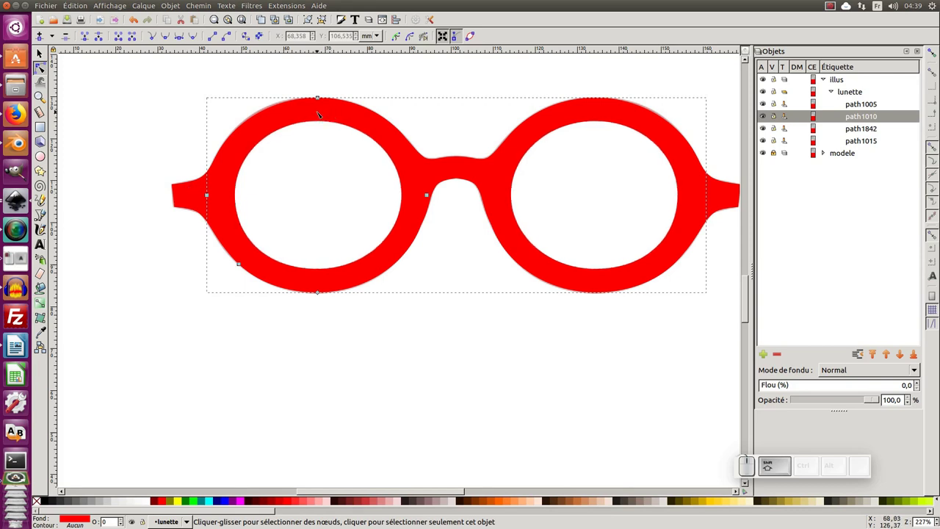
Add path1015 to the edit and reshape where the left temple joins the rim.
{"action": "left_click", "coordinate": [193, 197]}
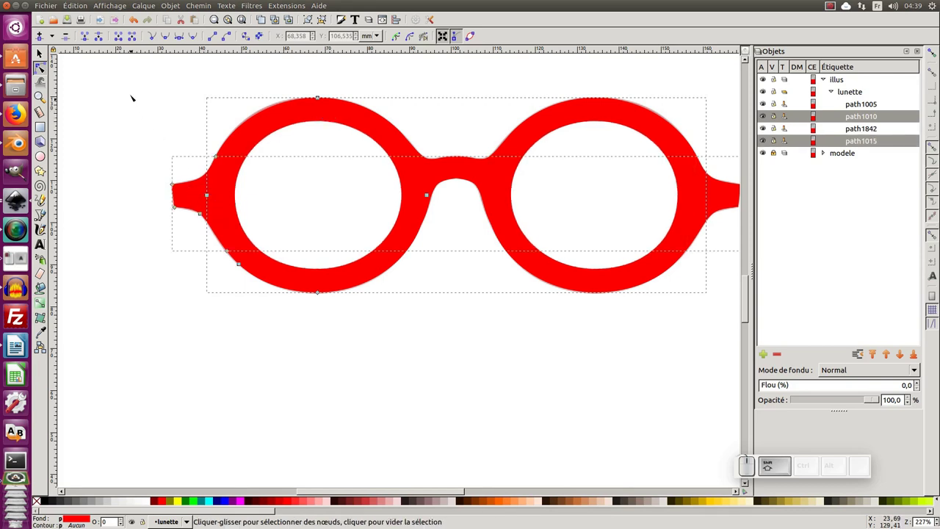
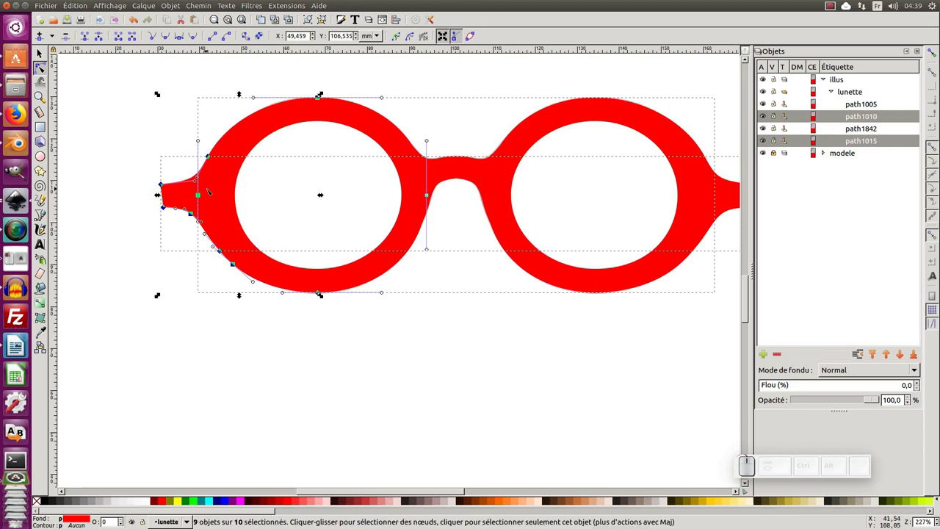
{"action": "key", "text": "ctrl+z"}
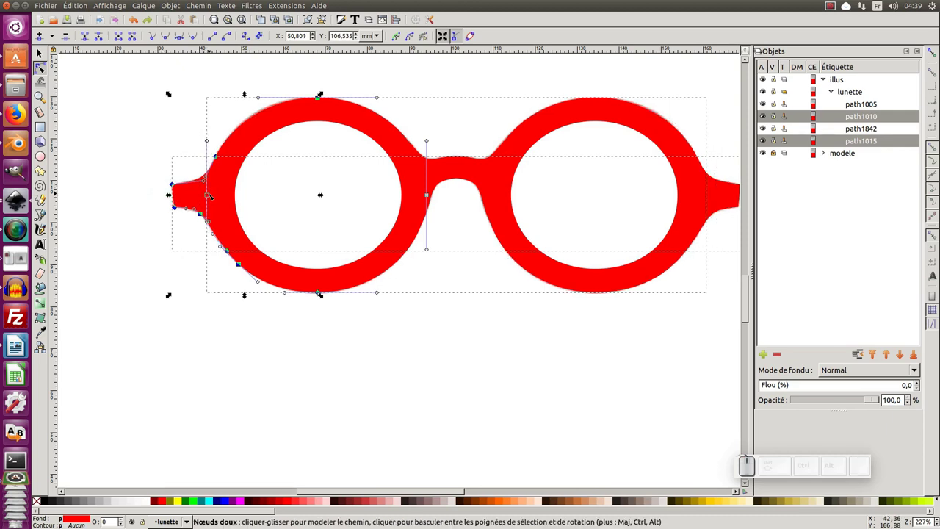
{"action": "left_click_drag", "start_coordinate": [210, 196], "coordinate": [221, 194]}
{"action": "key", "text": "ctrl+z"}
{"action": "left_click_drag", "start_coordinate": [212, 197], "coordinate": [209, 226]}
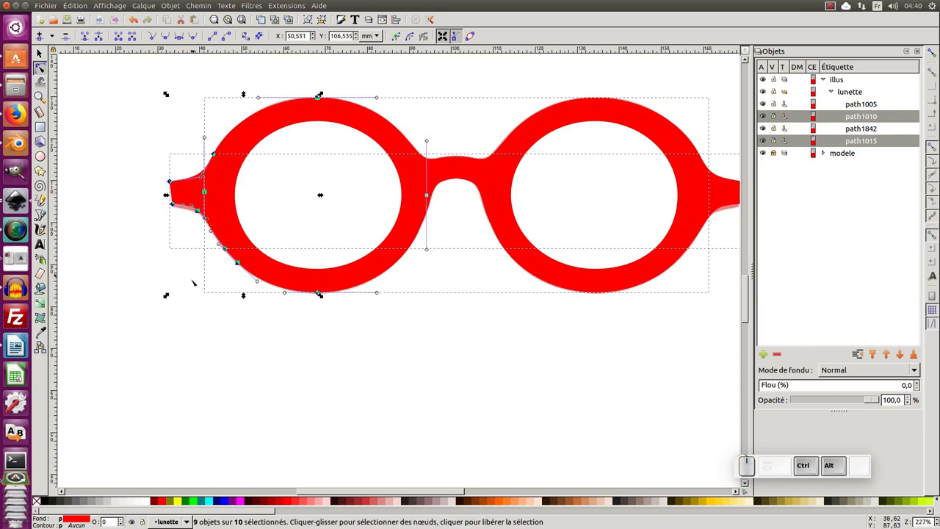
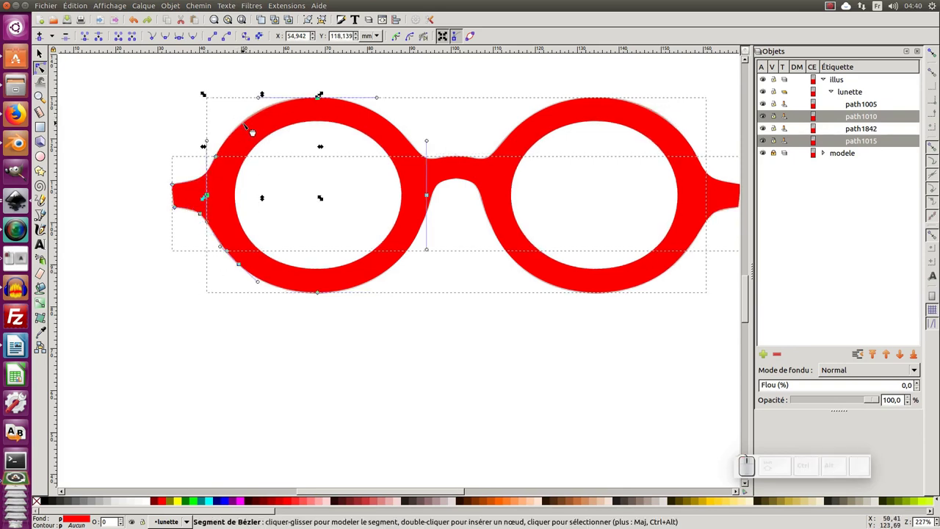
Nudge nodes along the top of the rims, then undo the misshapen notches.
{"action": "left_click", "coordinate": [246, 124]}
{"action": "left_click", "coordinate": [271, 112]}
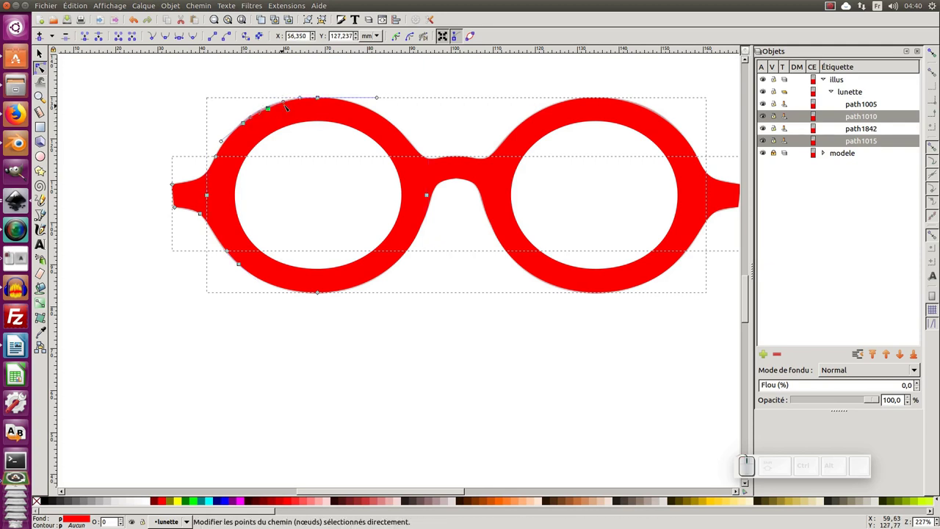
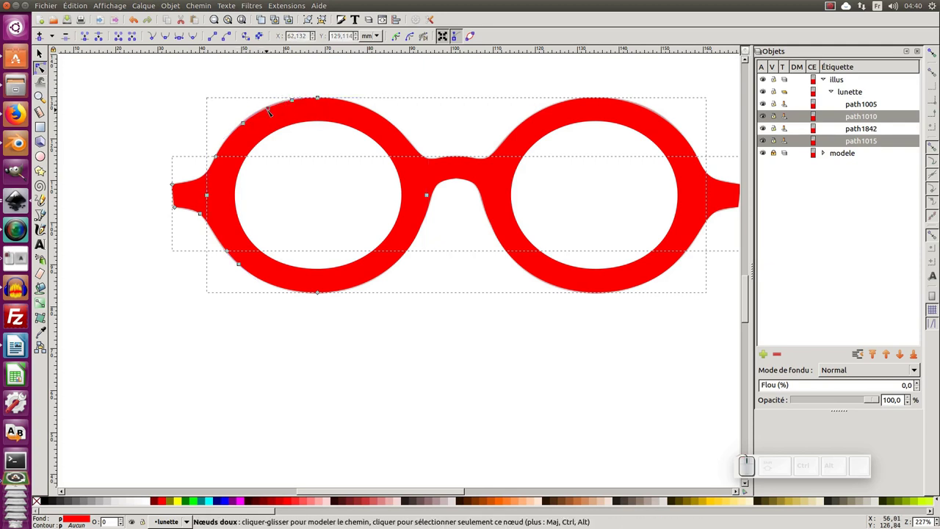
{"action": "left_click", "coordinate": [270, 111]}
{"action": "left_click", "coordinate": [232, 142]}
{"action": "left_click", "coordinate": [231, 139]}
{"action": "left_click", "coordinate": [231, 138]}
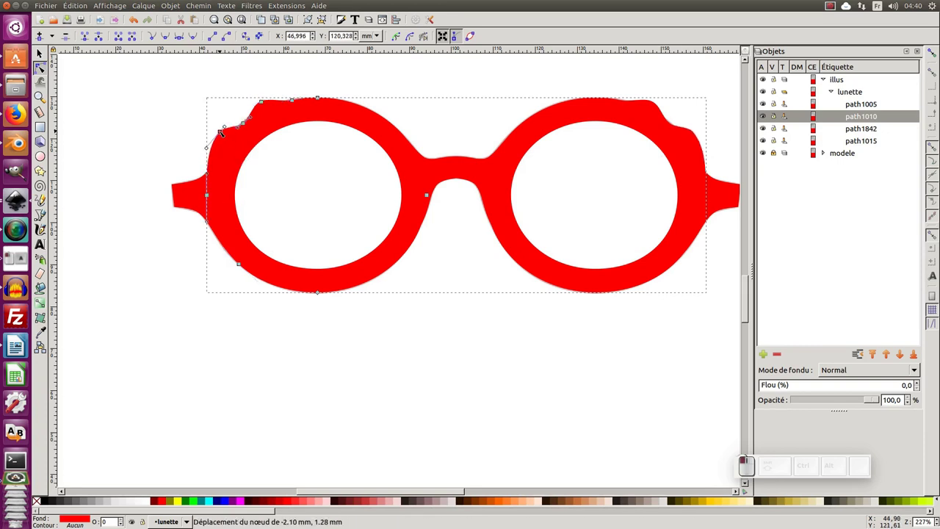
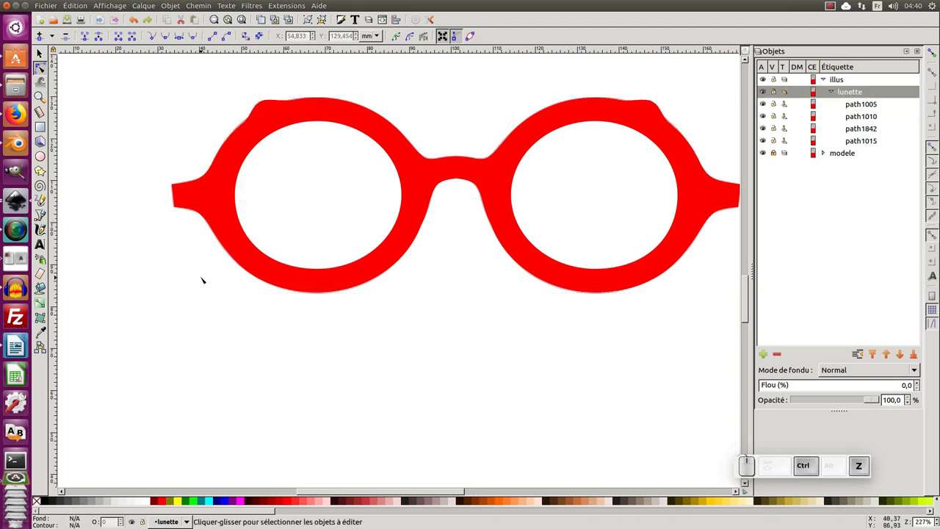
{"action": "key", "text": "ctrl+z"}
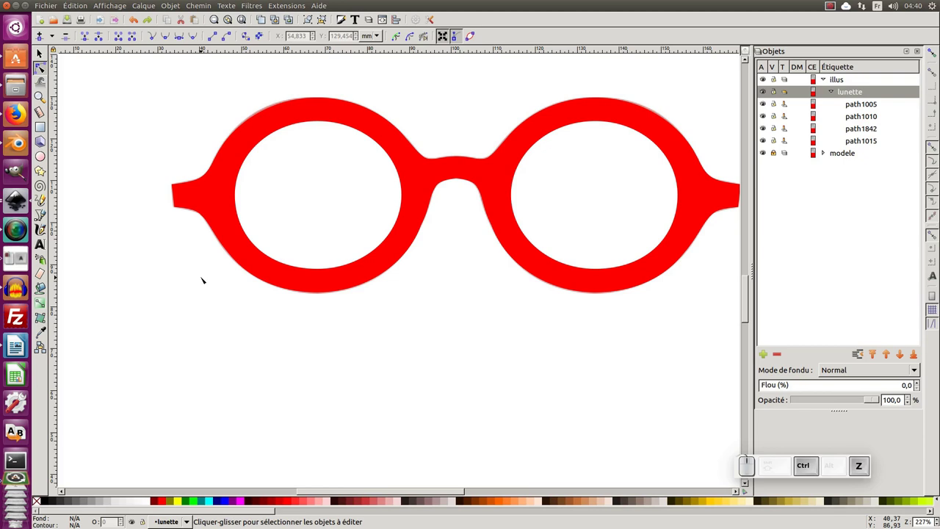
Leave node editing for the Selector and zoom out to show both pairs of glasses.
{"action": "key", "text": "KP_Subtract"}
{"action": "key", "text": "F1"}
{"action": "left_click", "coordinate": [234, 340]}
{"action": "left_click", "coordinate": [365, 241]}
{"action": "left_click", "coordinate": [352, 227]}
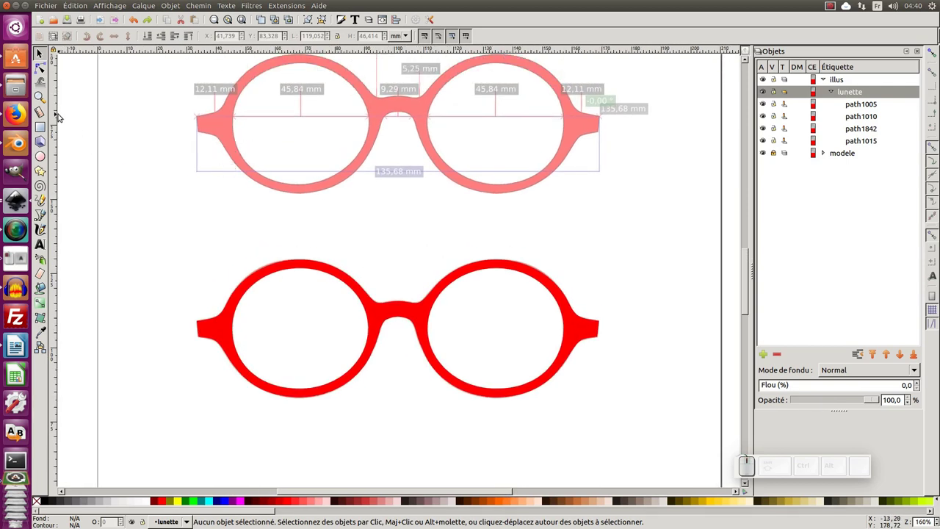
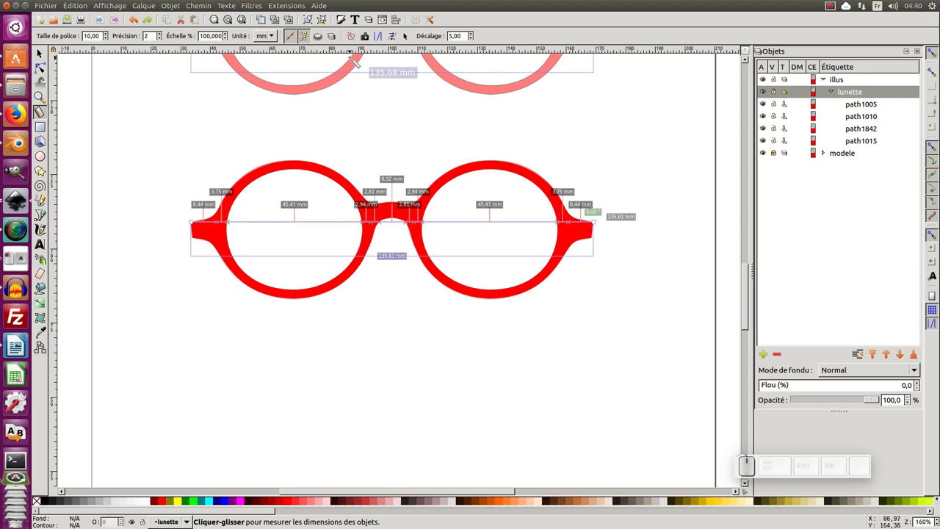
Set the Measure tool to show distances between only the visible crossings of the frame.
{"action": "left_click", "coordinate": [324, 40]}
{"action": "left_click", "coordinate": [324, 40]}
{"action": "left_click", "coordinate": [308, 40]}
{"action": "left_click", "coordinate": [308, 40]}
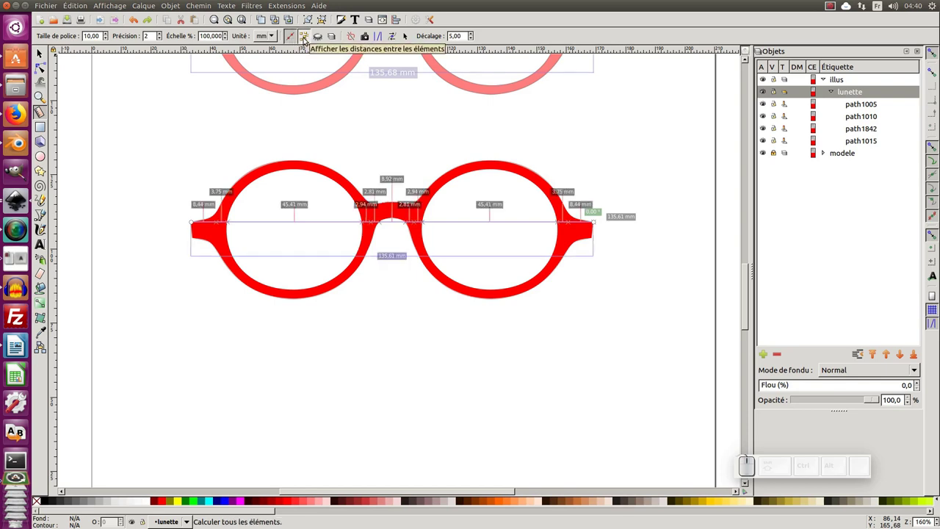
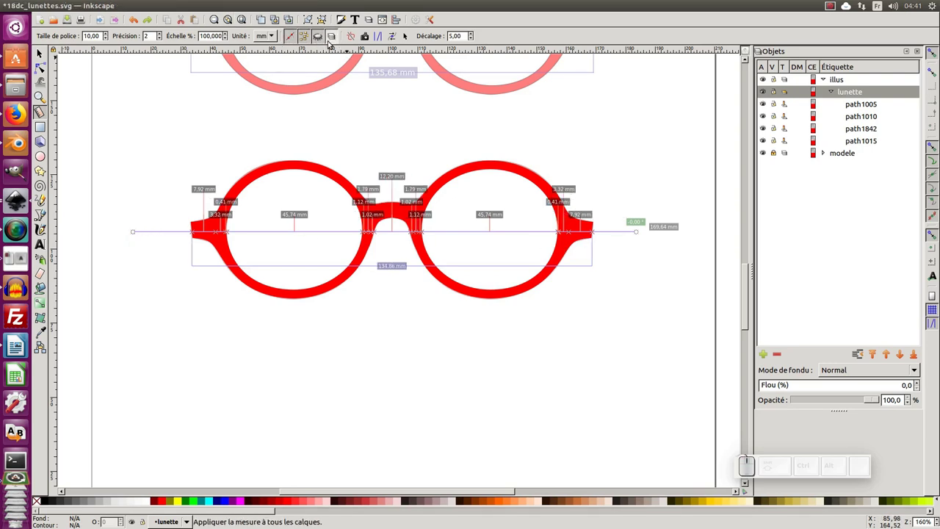
{"action": "left_click", "coordinate": [321, 40]}
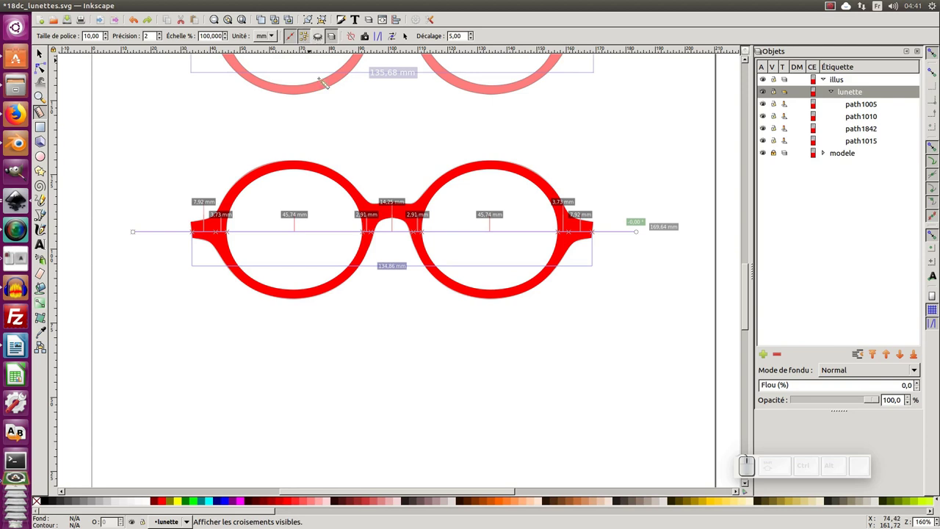
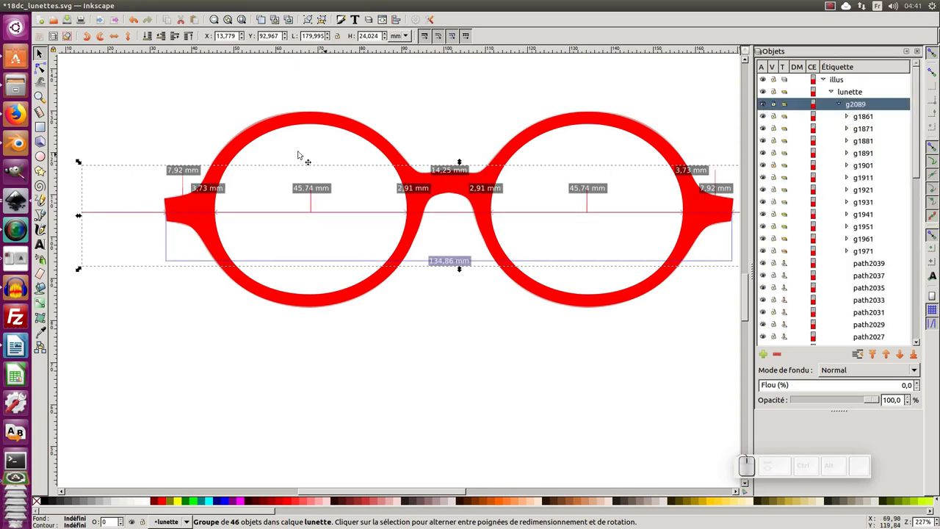
Expand measurement group g2089 in the Objects panel and delete a couple of stray measurement lines.
{"action": "left_click", "coordinate": [112, 215]}
{"action": "left_click", "coordinate": [112, 214]}
{"action": "left_click", "coordinate": [122, 191]}
{"action": "left_click", "coordinate": [122, 213]}
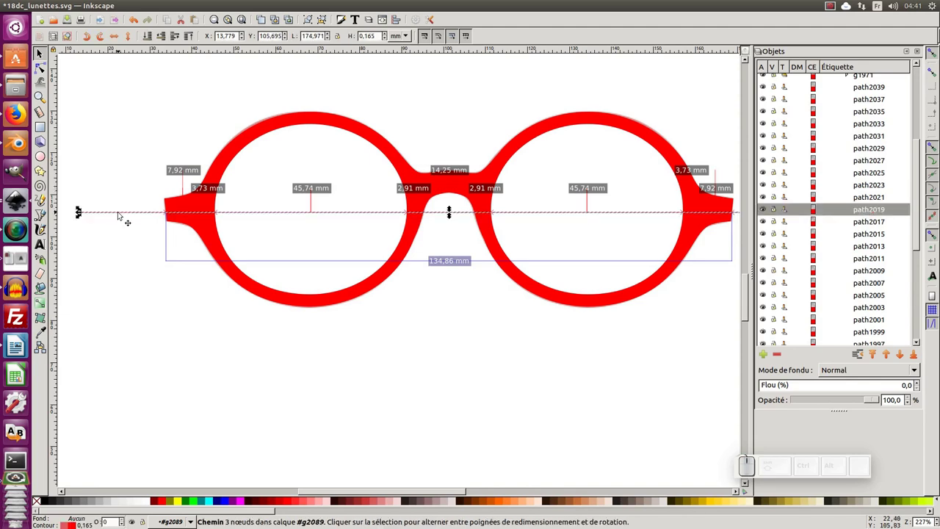
{"action": "key", "text": "Delete"}
{"action": "left_click", "coordinate": [123, 213]}
{"action": "key", "text": "Delete"}
Zoom out to the whole page, undo a deletion, and bring the measured red glasses back into view.
{"action": "key", "text": "KP_Subtract"}
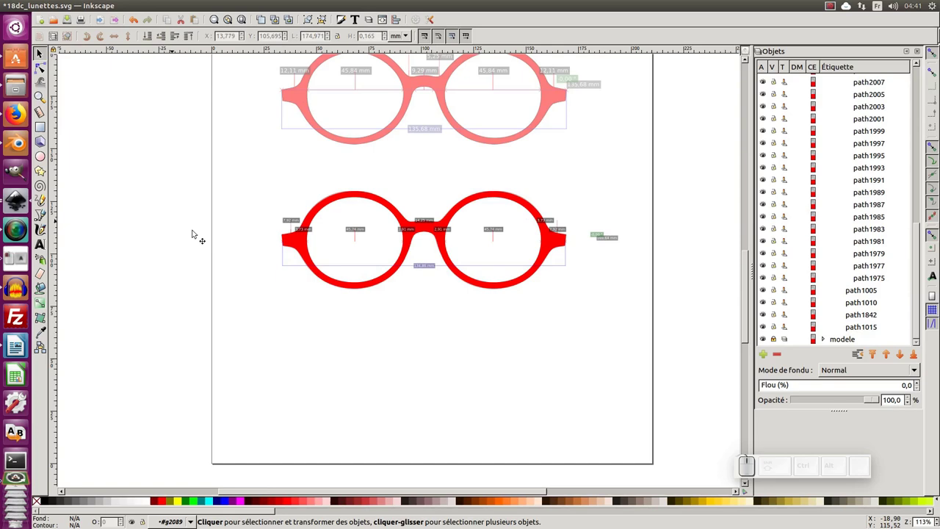
{"action": "double_click", "coordinate": [265, 243]}
{"action": "key", "text": "ctrl+z"}
{"action": "left_click", "coordinate": [337, 370]}
{"action": "key", "text": "KP_Subtract"}
{"action": "left_click_drag", "start_coordinate": [313, 291], "coordinate": [387, 328]}
{"action": "left_click", "coordinate": [386, 327]}
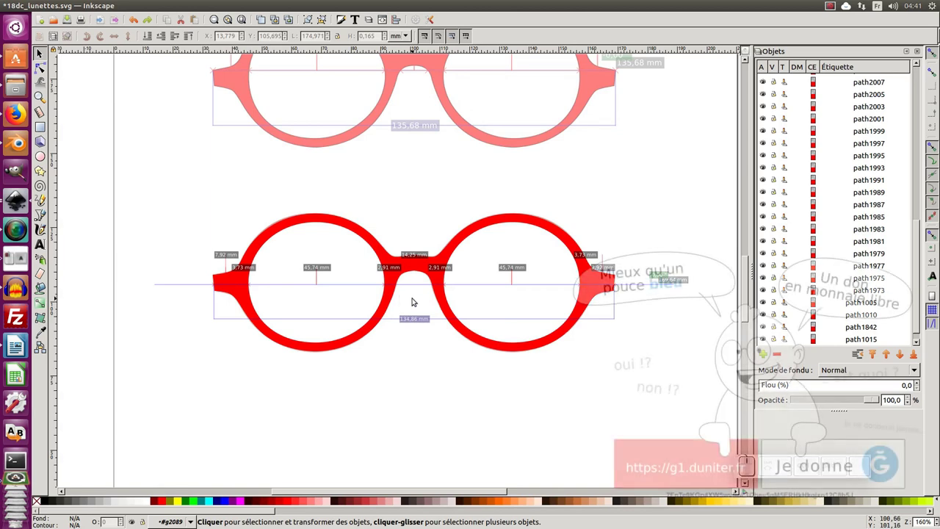